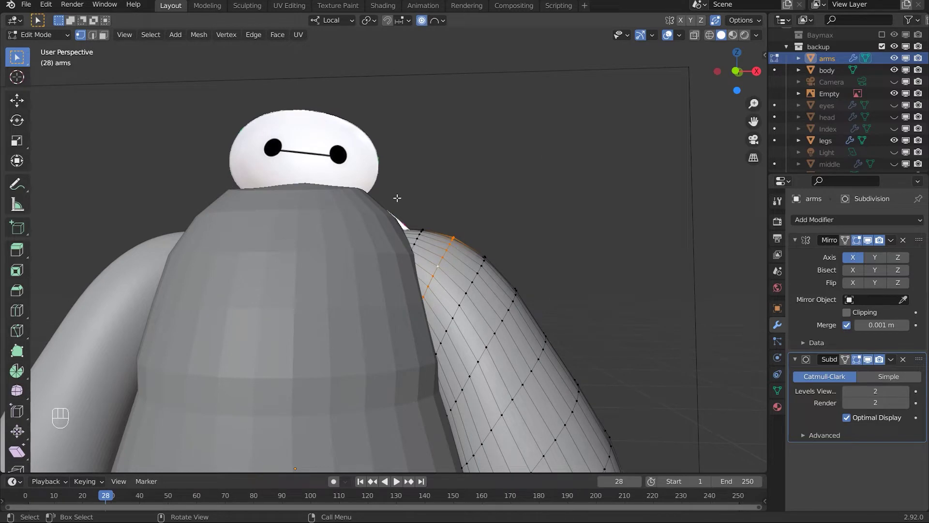
Step: Rotate the shoulder edge of the arm with smooth proportional falloff
{"action": "key", "text": "r"}
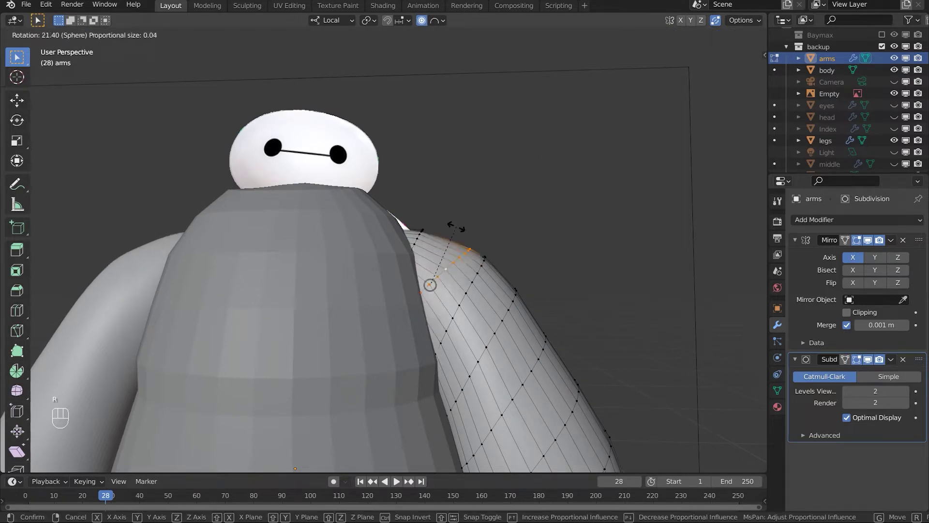
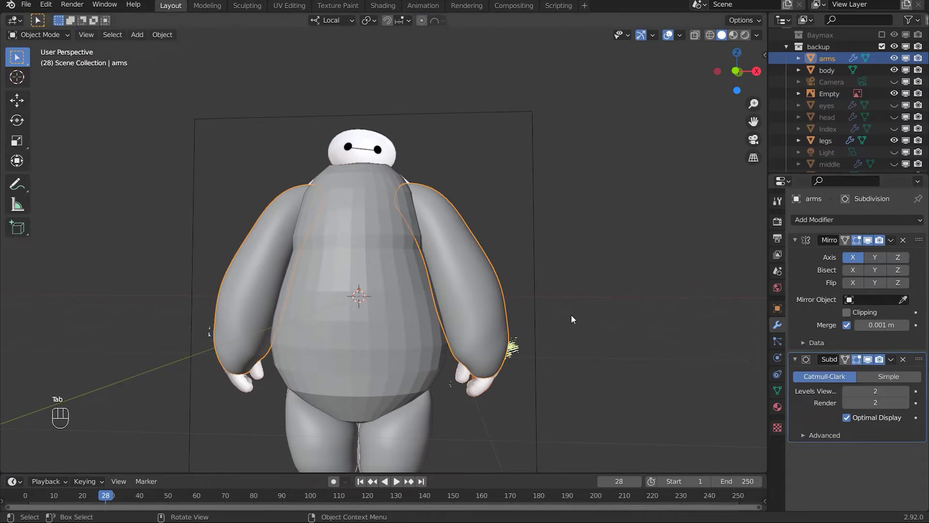
Step: Reframe the viewport to look closely at Baymax's head and shoulders
{"action": "left_click_drag", "start_coordinate": [463, 269], "coordinate": [499, 204]}
{"action": "left_click_drag", "start_coordinate": [536, 356], "coordinate": [520, 369]}
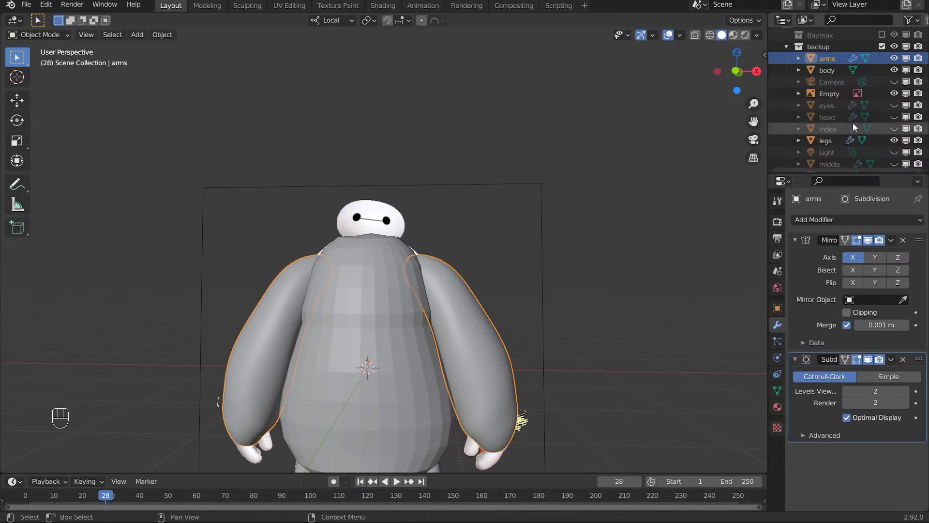
{"action": "middle_click", "coordinate": [363, 232]}
{"action": "left_click_drag", "start_coordinate": [384, 302], "coordinate": [448, 306]}
{"action": "middle_click", "coordinate": [493, 251]}
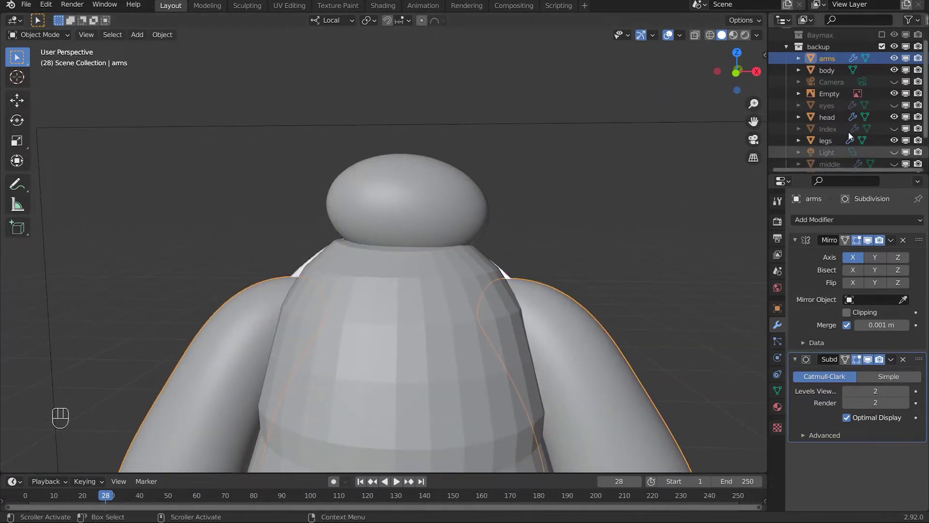
{"action": "middle_click", "coordinate": [500, 233]}
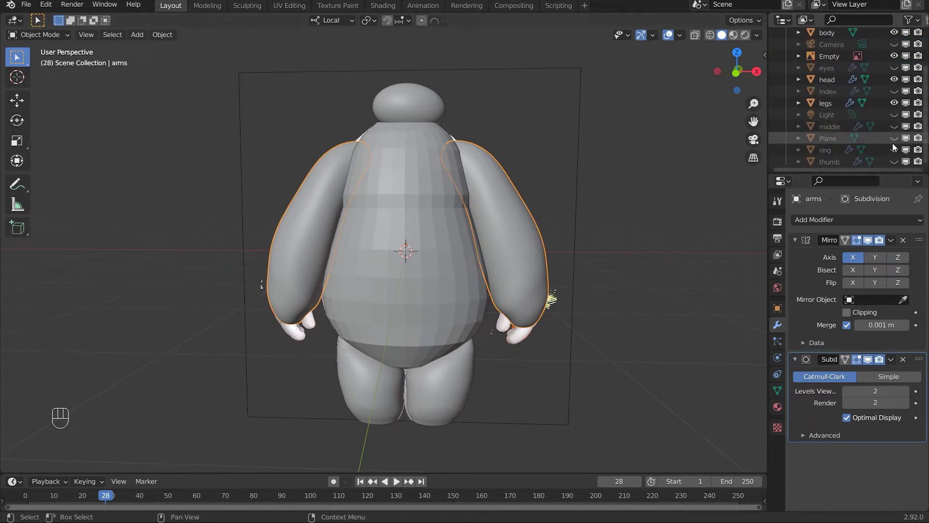
Step: Unhide the head, ring, middle and Index finger objects in the Outliner
{"action": "left_click", "coordinate": [894, 147]}
{"action": "left_click", "coordinate": [895, 161]}
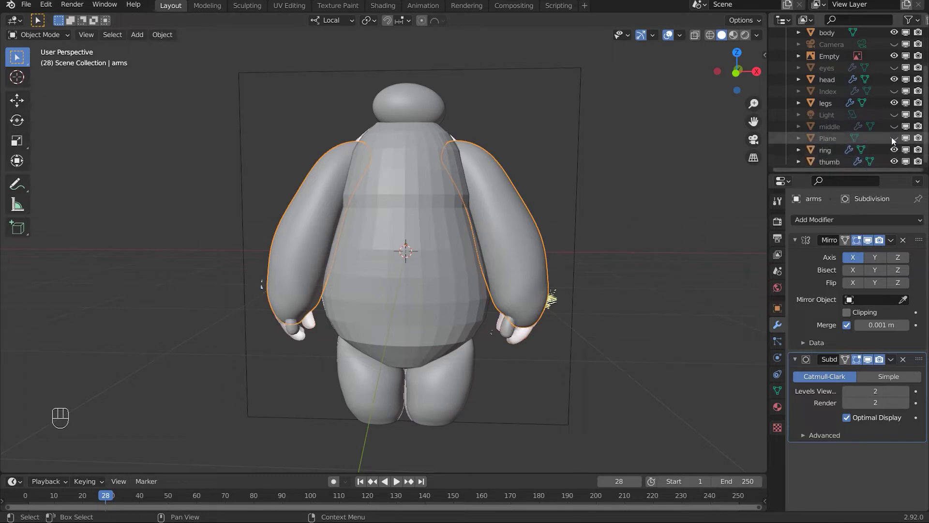
{"action": "left_click", "coordinate": [894, 125]}
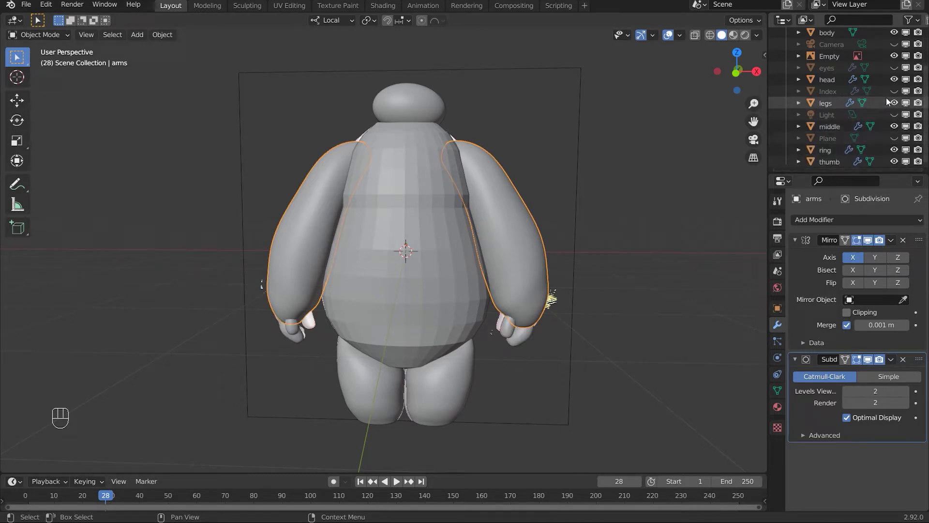
{"action": "left_click", "coordinate": [896, 90]}
Step: Select Baymax's thumb and rotate it slightly toward the other fingers
{"action": "left_click_drag", "start_coordinate": [571, 221], "coordinate": [489, 141]}
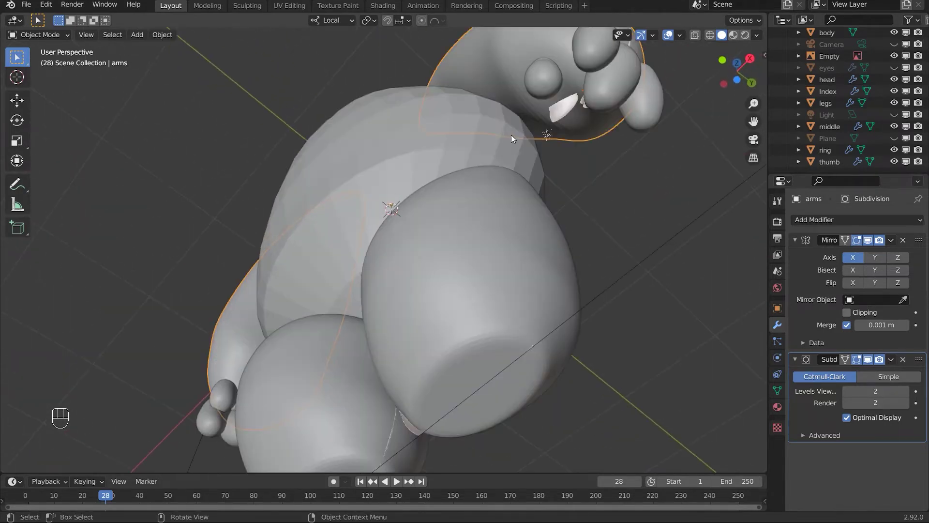
{"action": "middle_click", "coordinate": [483, 229]}
{"action": "left_click_drag", "start_coordinate": [504, 239], "coordinate": [538, 276]}
{"action": "middle_click", "coordinate": [562, 247]}
{"action": "left_click_drag", "start_coordinate": [559, 254], "coordinate": [559, 278]}
{"action": "left_click_drag", "start_coordinate": [532, 230], "coordinate": [513, 200]}
{"action": "left_click", "coordinate": [485, 161]}
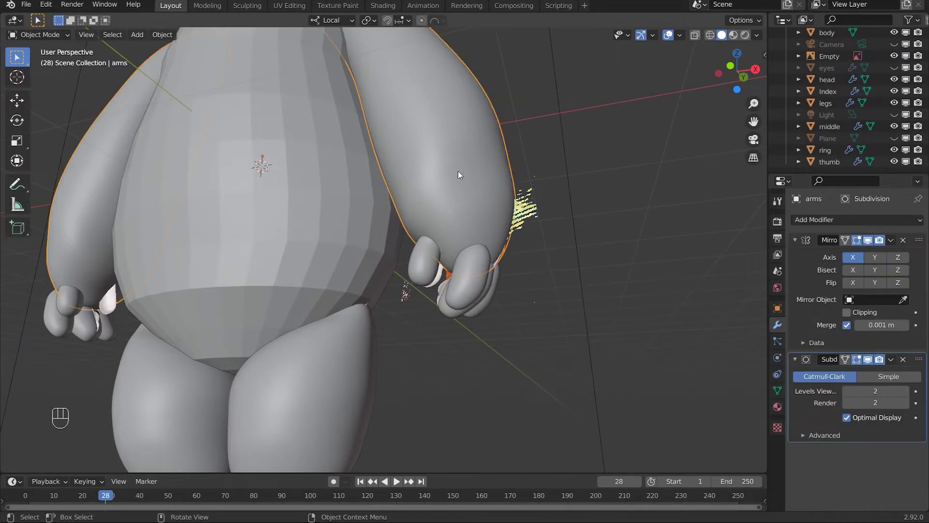
{"action": "left_click_drag", "start_coordinate": [496, 215], "coordinate": [517, 230]}
{"action": "left_click_drag", "start_coordinate": [501, 190], "coordinate": [494, 184]}
{"action": "middle_click", "coordinate": [448, 206]}
{"action": "left_click_drag", "start_coordinate": [457, 204], "coordinate": [416, 292]}
{"action": "key", "text": "r"}
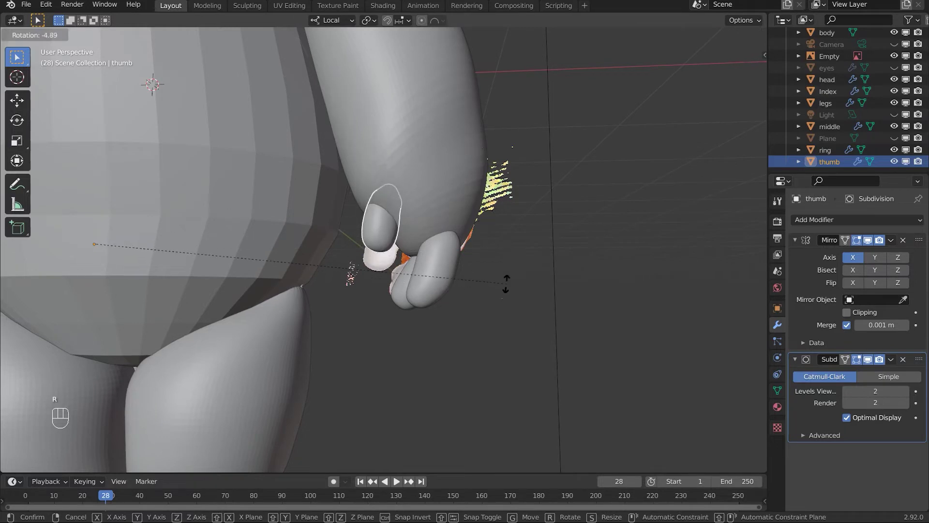
Step: Edit the thumb mesh, rotating and moving vertices with proportional editing to reshape it
{"action": "key", "text": "Tab"}
{"action": "key", "text": "a"}
{"action": "key", "text": "r"}
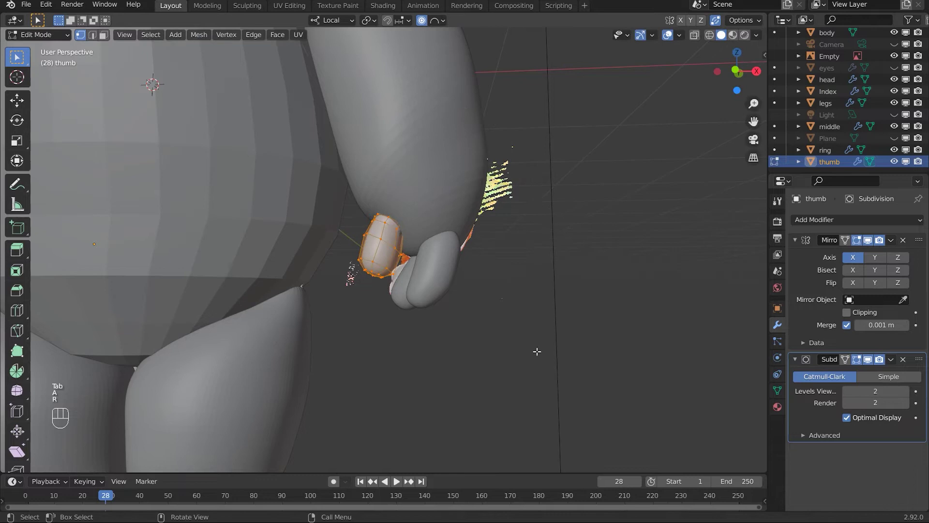
{"action": "key", "text": "Tab"}
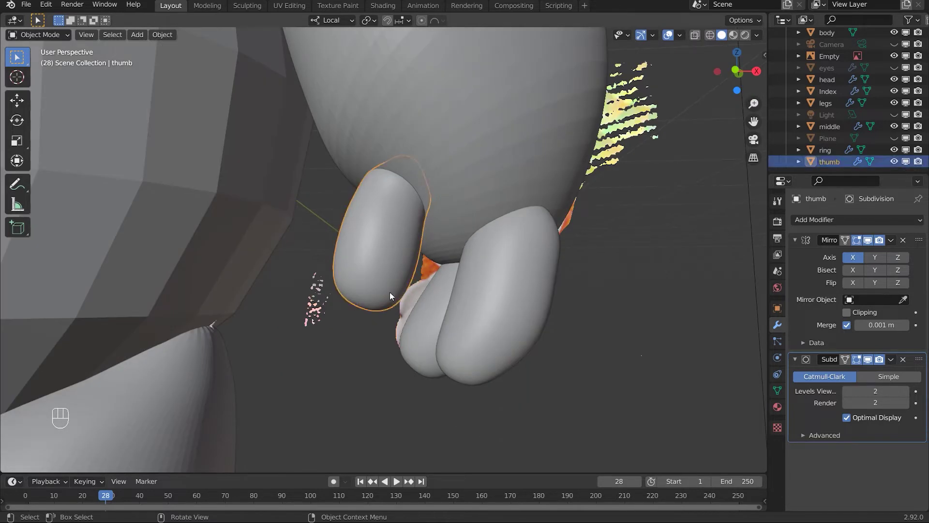
{"action": "key", "text": "Tab"}
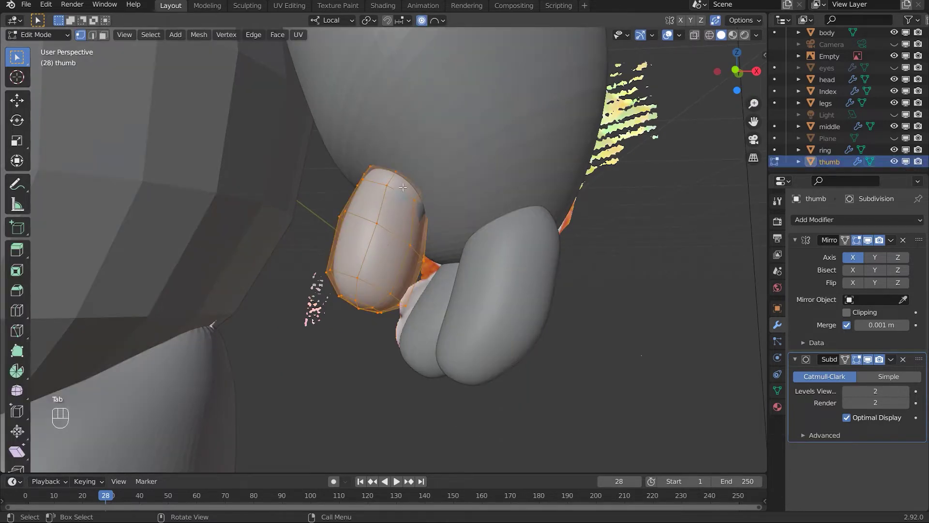
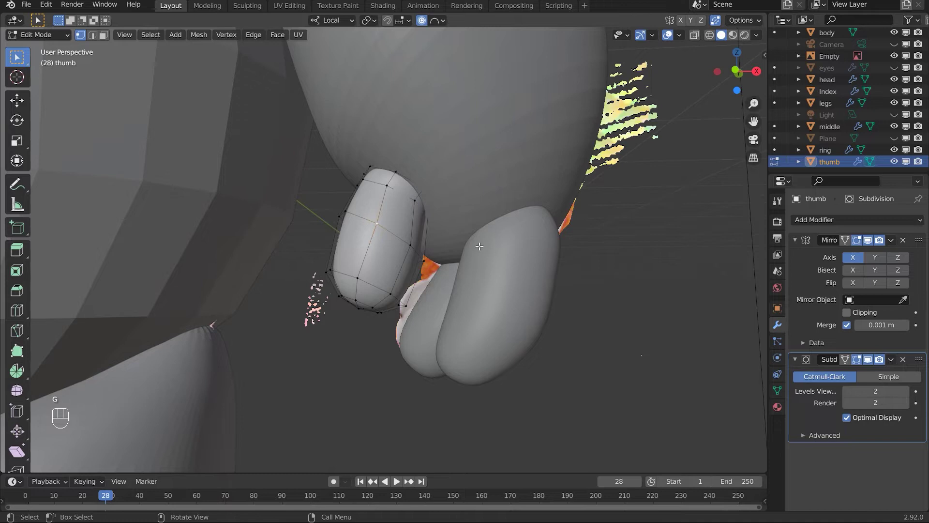
{"action": "key", "text": "o"}
{"action": "key", "text": "g"}
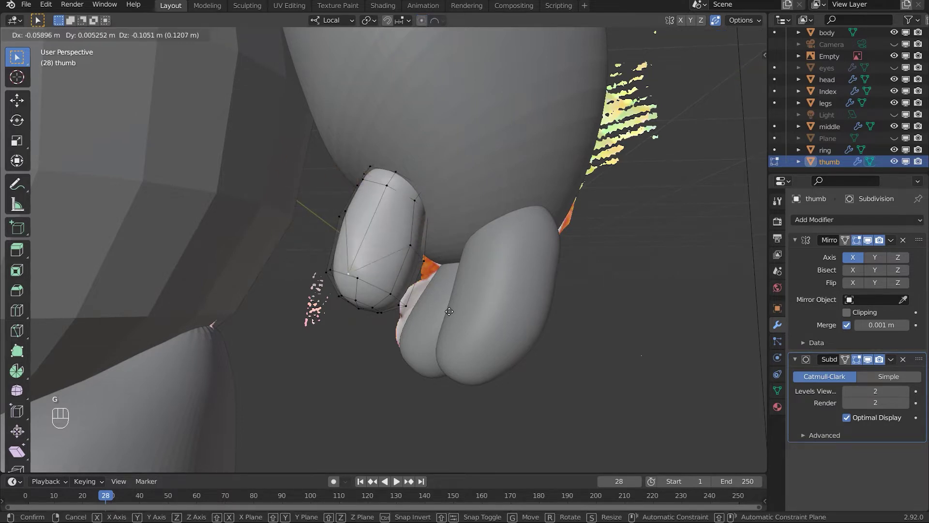
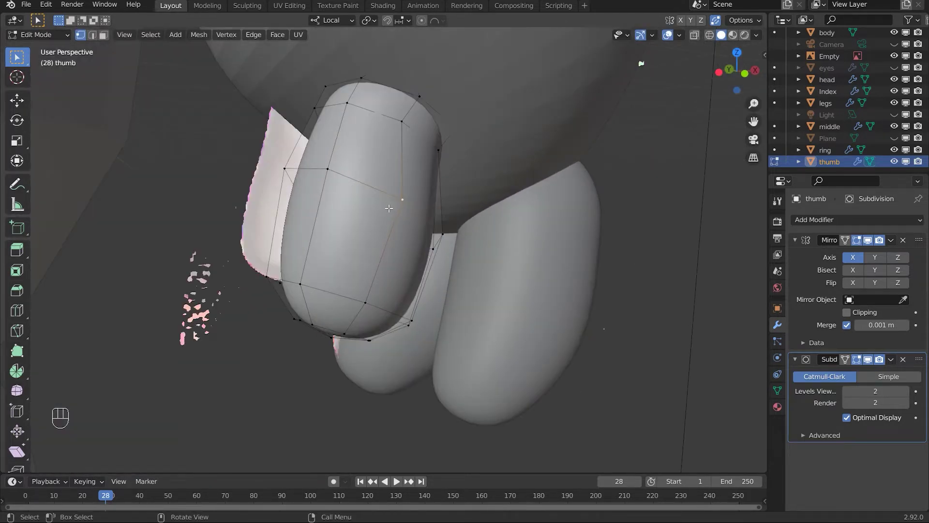
{"action": "key", "text": "Tab"}
{"action": "key", "text": "KP_3"}
{"action": "middle_click", "coordinate": [414, 223]}
{"action": "middle_click", "coordinate": [414, 306]}
{"action": "left_click", "coordinate": [318, 271]}
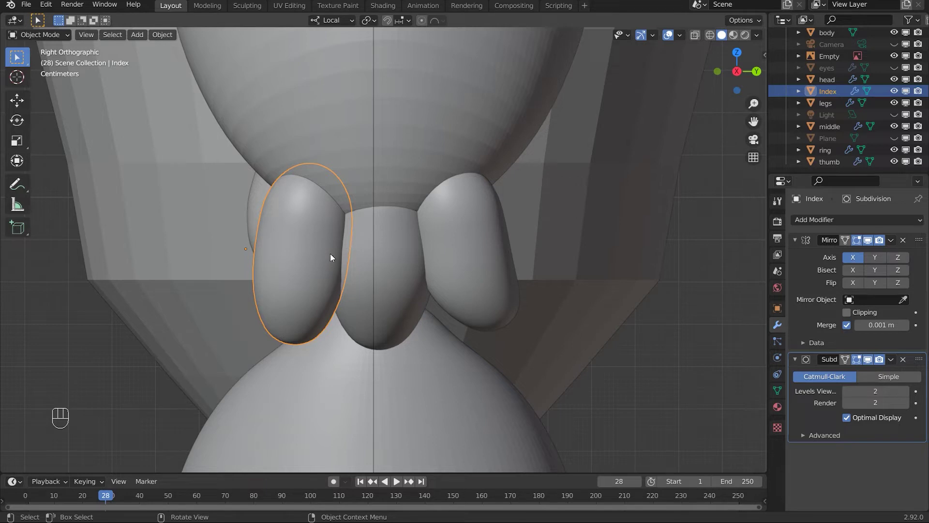
{"action": "left_click", "coordinate": [378, 271]}
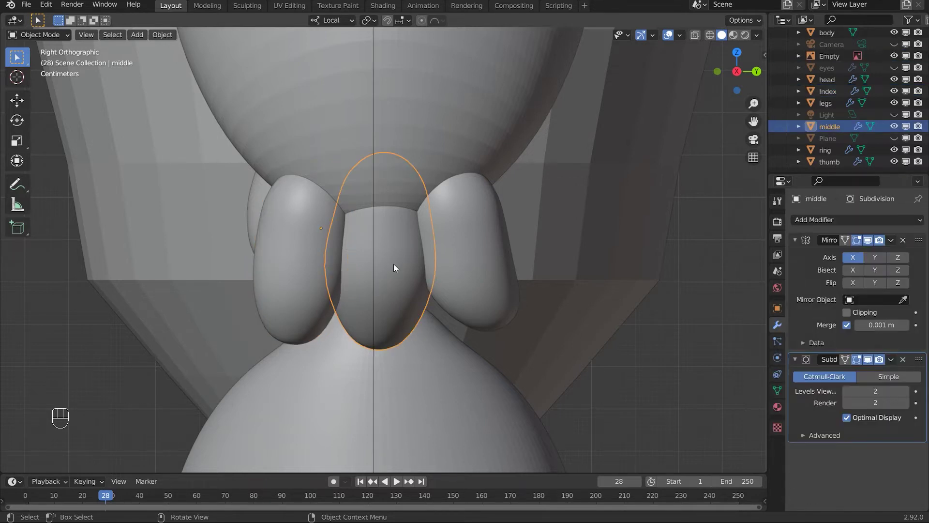
{"action": "left_click_drag", "start_coordinate": [431, 342], "coordinate": [392, 287]}
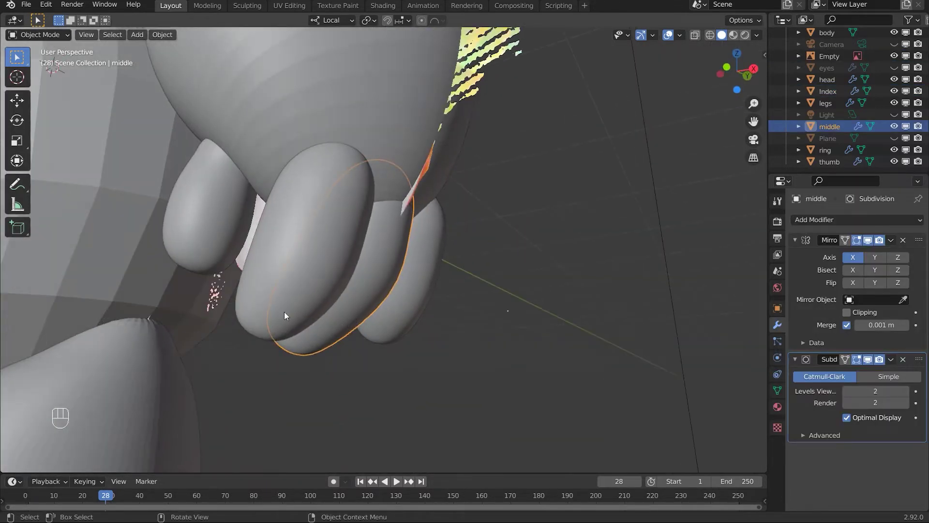
{"action": "left_click_drag", "start_coordinate": [381, 291], "coordinate": [362, 257]}
{"action": "middle_click", "coordinate": [396, 313]}
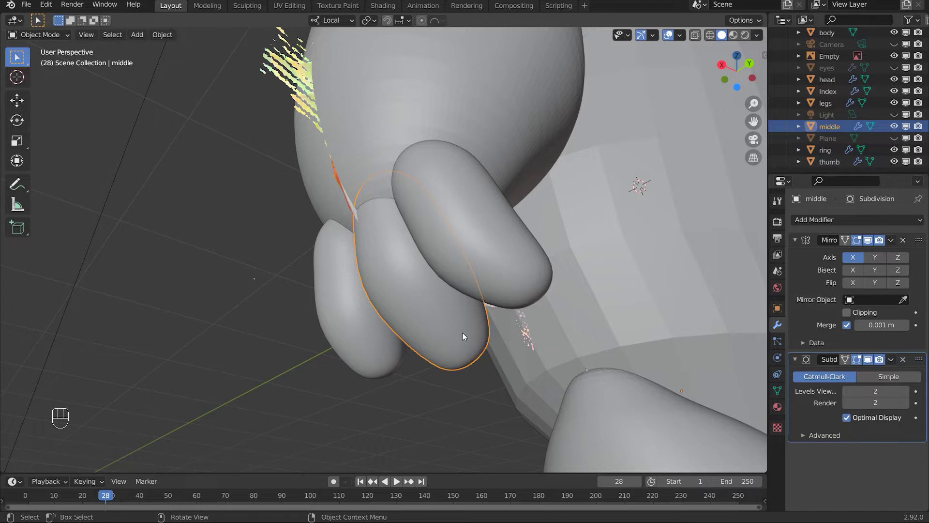
{"action": "left_click_drag", "start_coordinate": [381, 345], "coordinate": [465, 294]}
{"action": "left_click", "coordinate": [466, 283]}
{"action": "left_click_drag", "start_coordinate": [500, 286], "coordinate": [431, 308]}
{"action": "left_click_drag", "start_coordinate": [356, 303], "coordinate": [428, 340]}
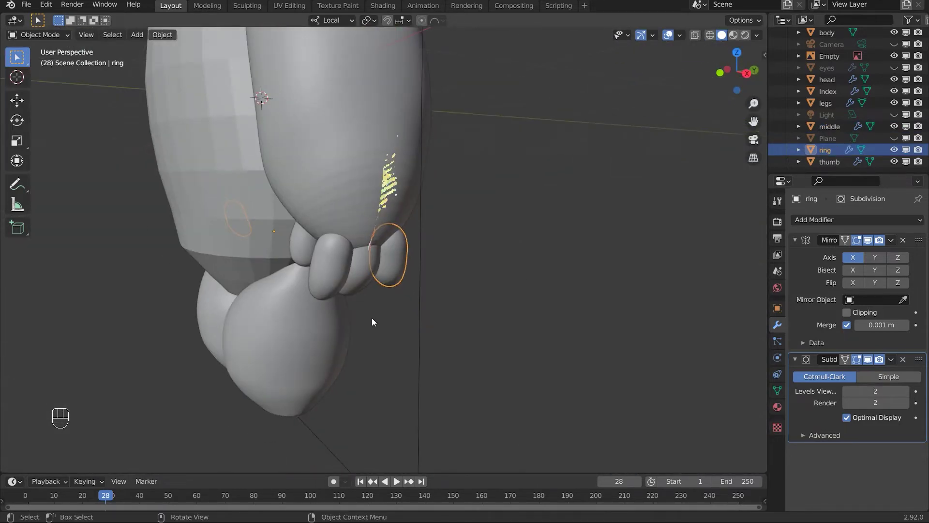
{"action": "left_click_drag", "start_coordinate": [400, 317], "coordinate": [367, 258]}
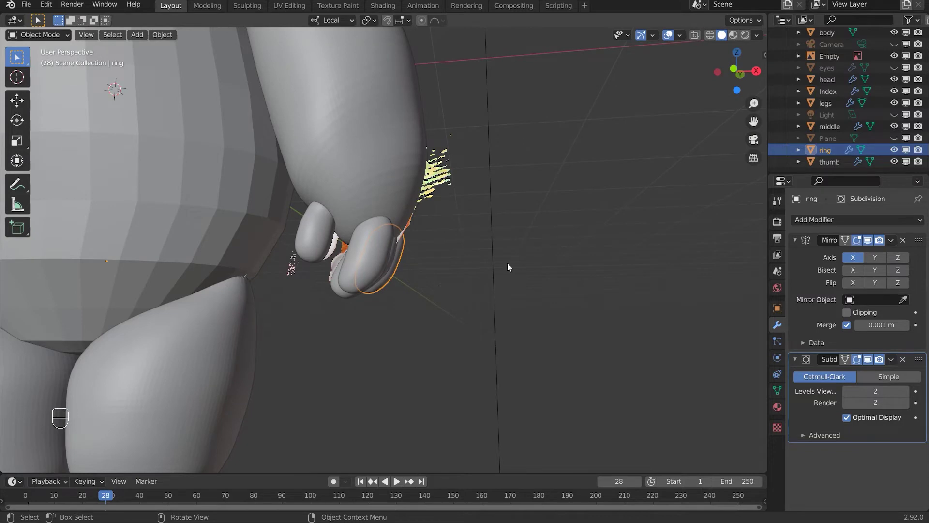
{"action": "middle_click", "coordinate": [260, 264]}
{"action": "middle_click", "coordinate": [276, 249]}
{"action": "left_click_drag", "start_coordinate": [414, 241], "coordinate": [410, 249]}
{"action": "left_click_drag", "start_coordinate": [404, 267], "coordinate": [395, 281]}
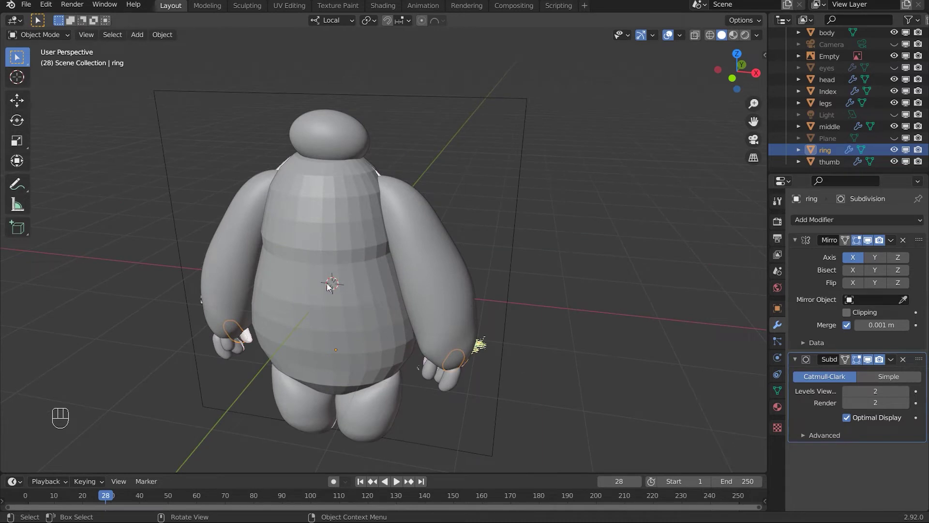
Step: Make the eyes object visible and frame the view around Baymax's head
{"action": "middle_click", "coordinate": [388, 247]}
{"action": "middle_click", "coordinate": [495, 310]}
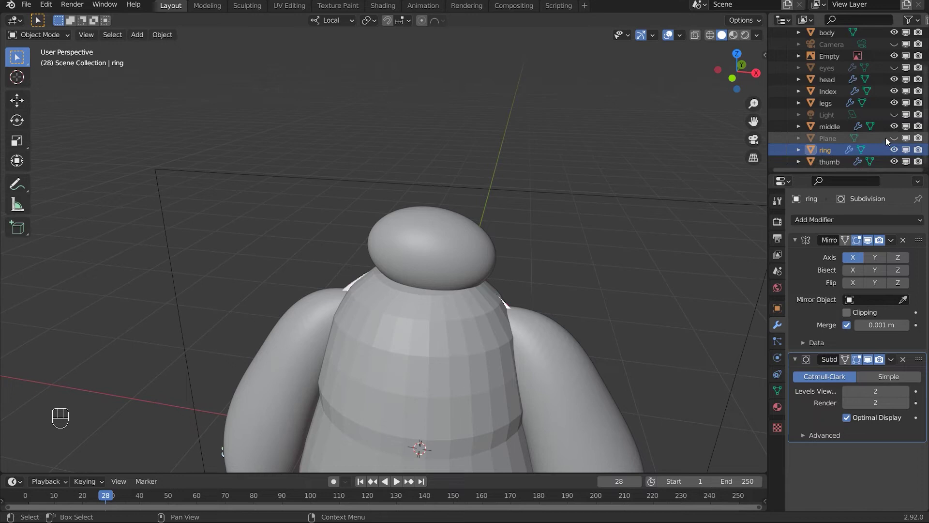
{"action": "left_click_drag", "start_coordinate": [485, 276], "coordinate": [488, 245]}
{"action": "middle_click", "coordinate": [430, 292]}
{"action": "left_click", "coordinate": [422, 308]}
{"action": "left_click_drag", "start_coordinate": [449, 341], "coordinate": [444, 324]}
{"action": "middle_click", "coordinate": [450, 327]}
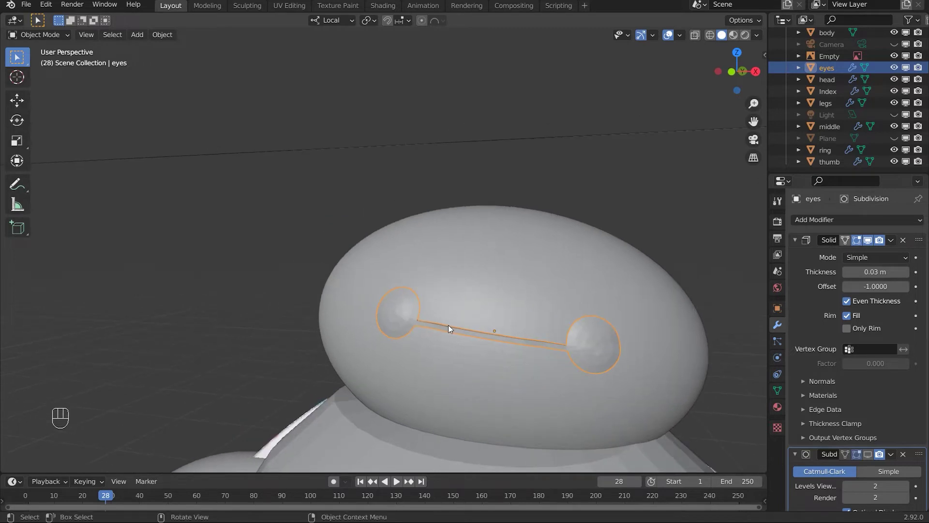
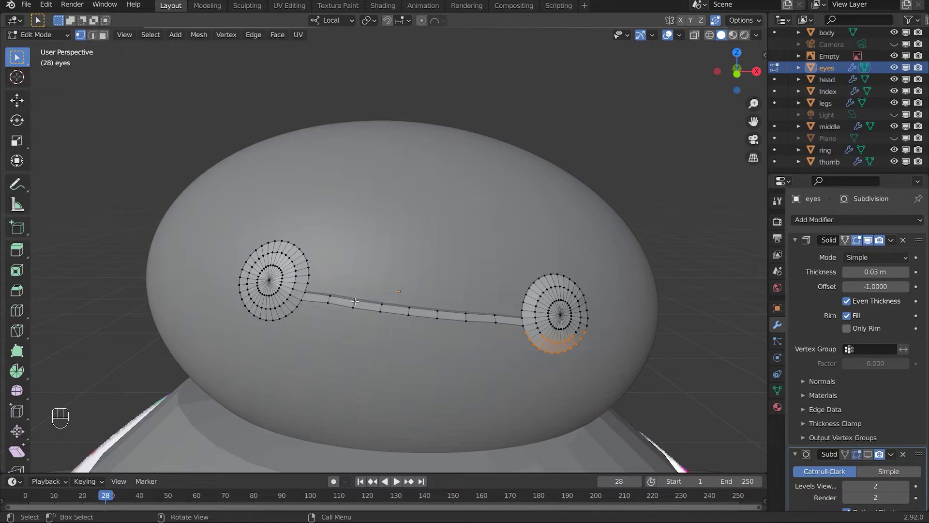
Step: Bring up the operator search while editing the eyes mesh
{"action": "key", "text": "F3"}
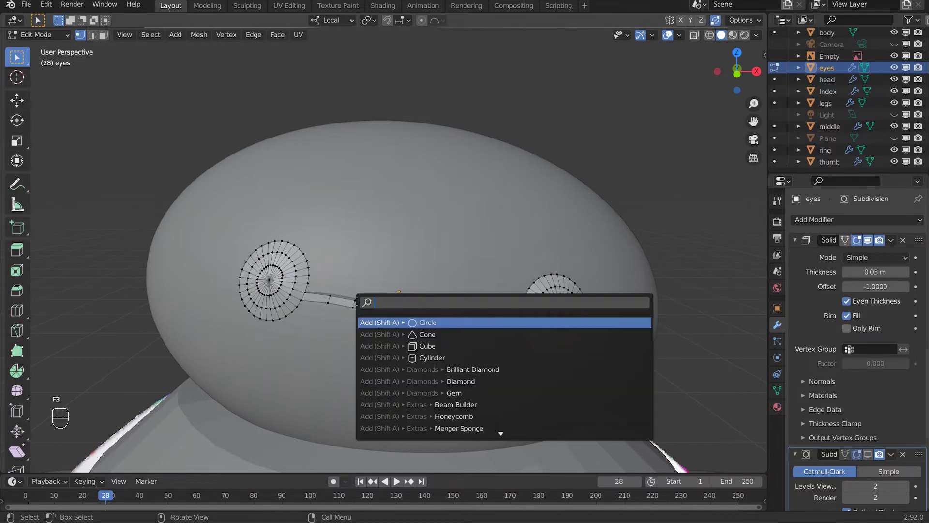
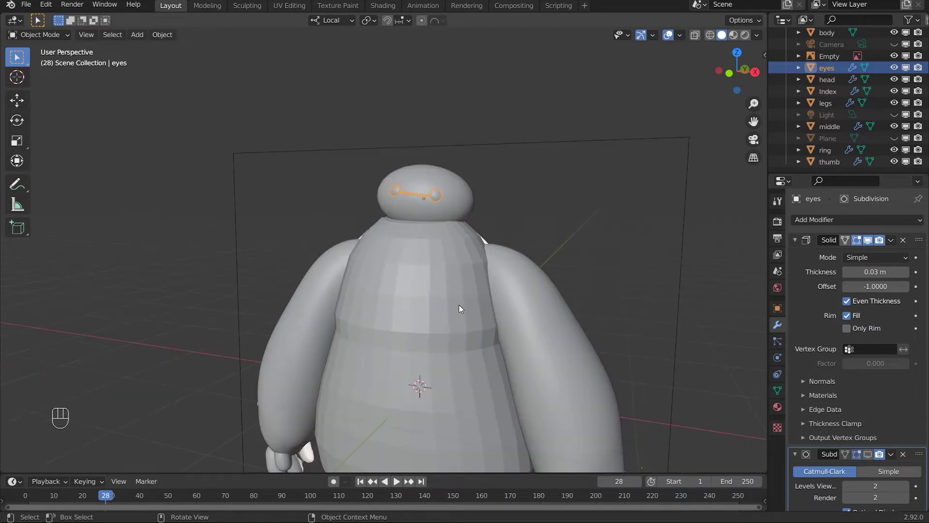
Step: Pull the view back from the head to frame the whole Baymax figure
{"action": "left_click_drag", "start_coordinate": [410, 339], "coordinate": [463, 289]}
{"action": "left_click_drag", "start_coordinate": [480, 289], "coordinate": [421, 267]}
{"action": "middle_click", "coordinate": [439, 275]}
{"action": "left_click_drag", "start_coordinate": [398, 277], "coordinate": [446, 296]}
{"action": "middle_click", "coordinate": [445, 301]}
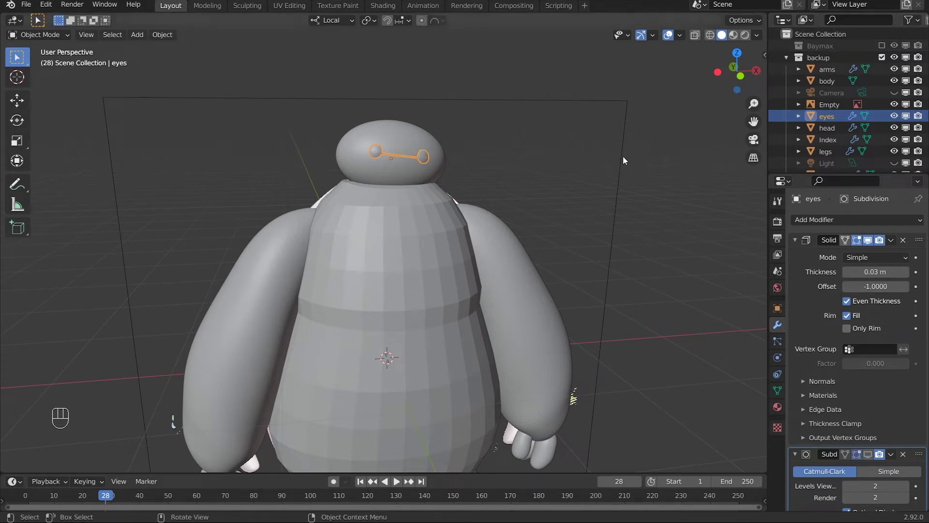
{"action": "left_click_drag", "start_coordinate": [446, 334], "coordinate": [412, 304]}
{"action": "middle_click", "coordinate": [448, 309]}
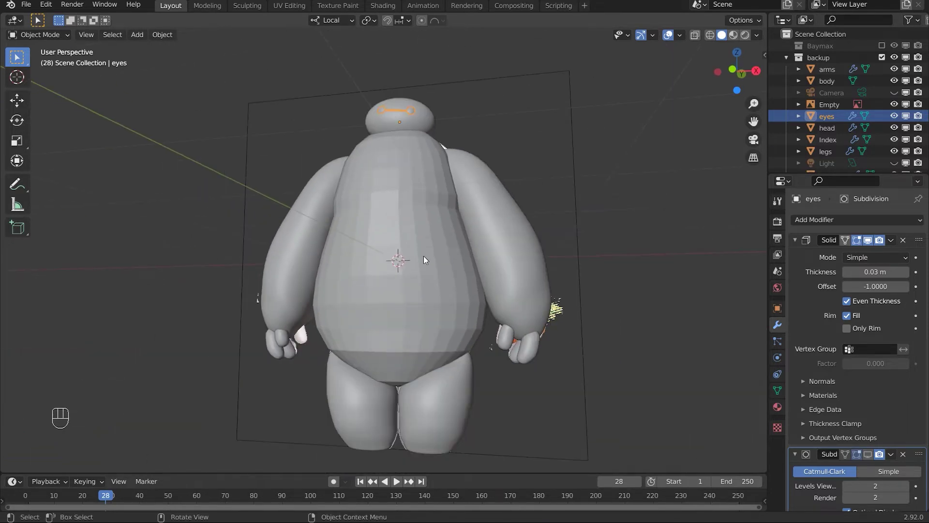
{"action": "left_click_drag", "start_coordinate": [439, 268], "coordinate": [485, 260]}
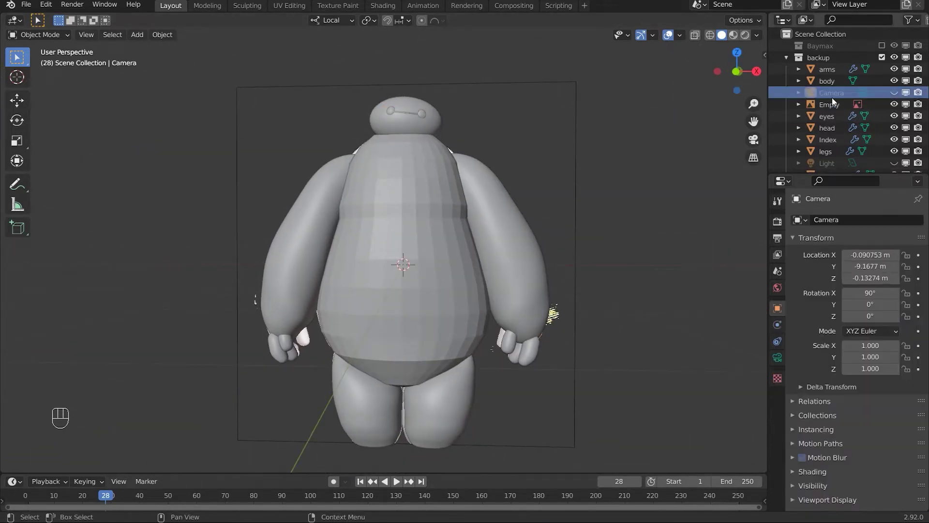
Step: Unhide the backdrop plane and show the figure and backdrop together from the camera
{"action": "left_click", "coordinate": [896, 93]}
{"action": "key", "text": "KP_0"}
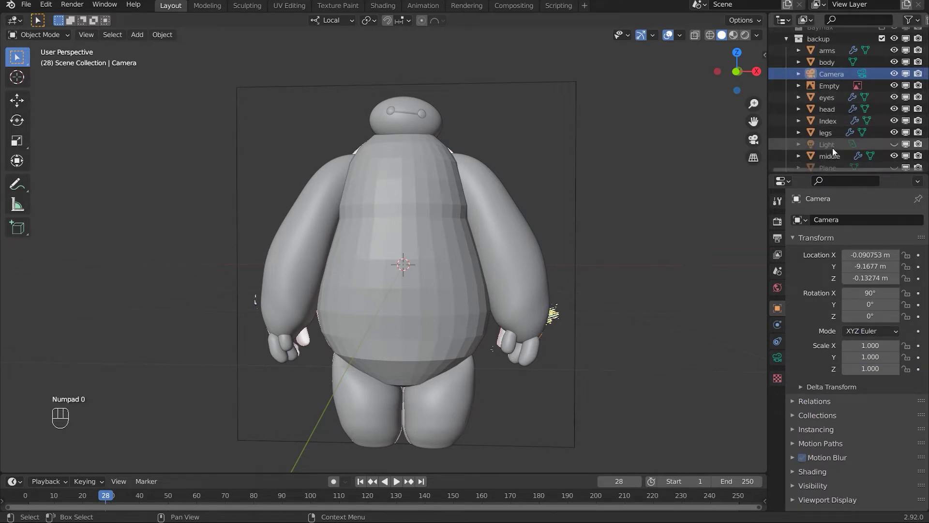
{"action": "left_click", "coordinate": [893, 145]}
{"action": "left_click_drag", "start_coordinate": [843, 144], "coordinate": [899, 138]}
{"action": "left_click_drag", "start_coordinate": [519, 194], "coordinate": [471, 184]}
{"action": "left_click_drag", "start_coordinate": [539, 201], "coordinate": [407, 178]}
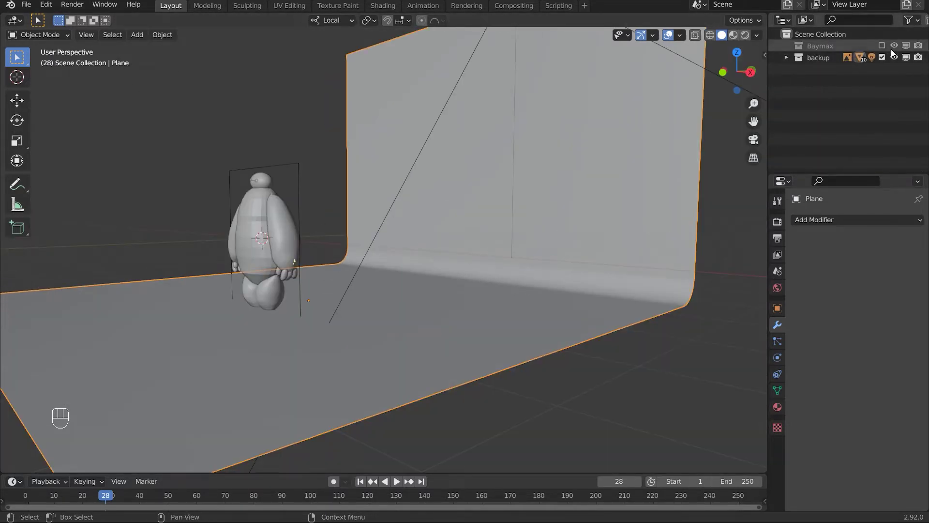
Step: Hide the backup collection and create a new empty collection
{"action": "left_click", "coordinate": [815, 37]}
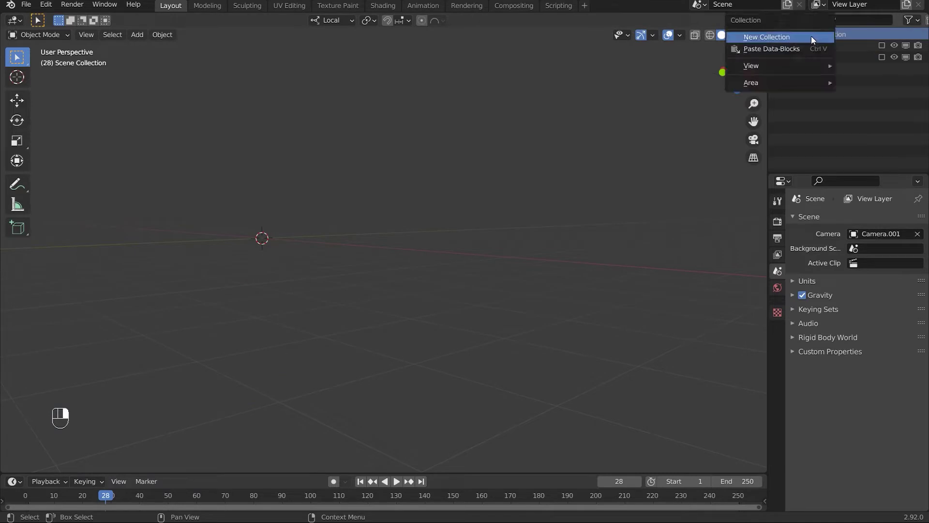
{"action": "left_click", "coordinate": [824, 71]}
{"action": "left_click_drag", "start_coordinate": [331, 258], "coordinate": [365, 273]}
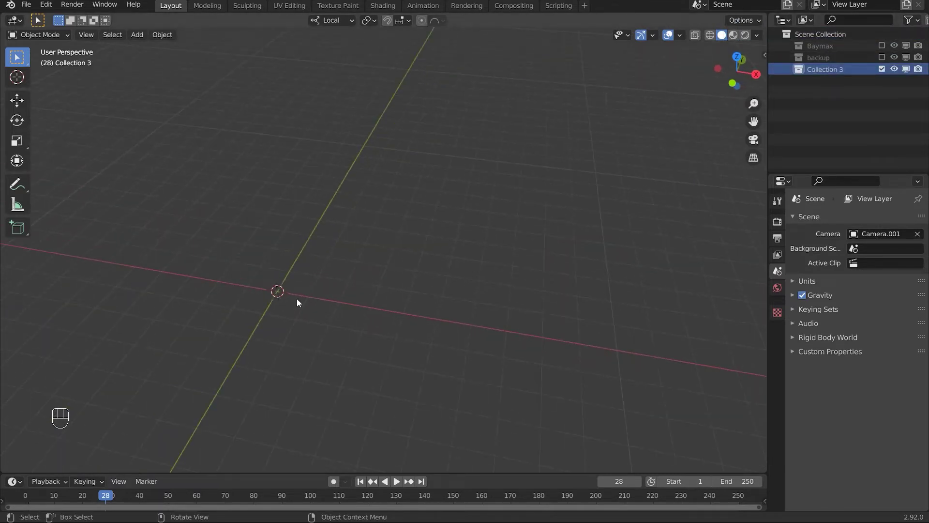
{"action": "middle_click", "coordinate": [333, 289]}
Step: Add a mesh plane to the new collection and scale it up about four times
{"action": "key", "text": "shift+a"}
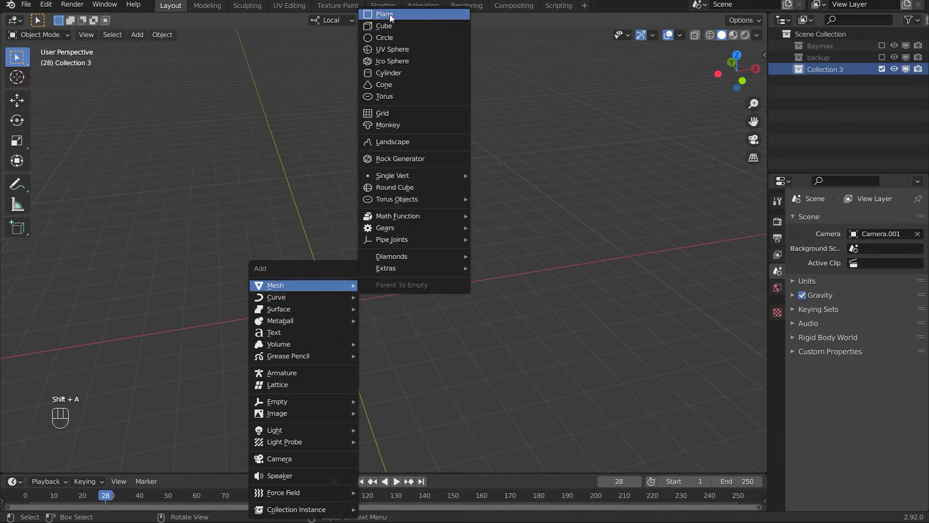
{"action": "left_click_drag", "start_coordinate": [458, 274], "coordinate": [373, 242]}
{"action": "left_click", "coordinate": [425, 272]}
{"action": "key", "text": "s"}
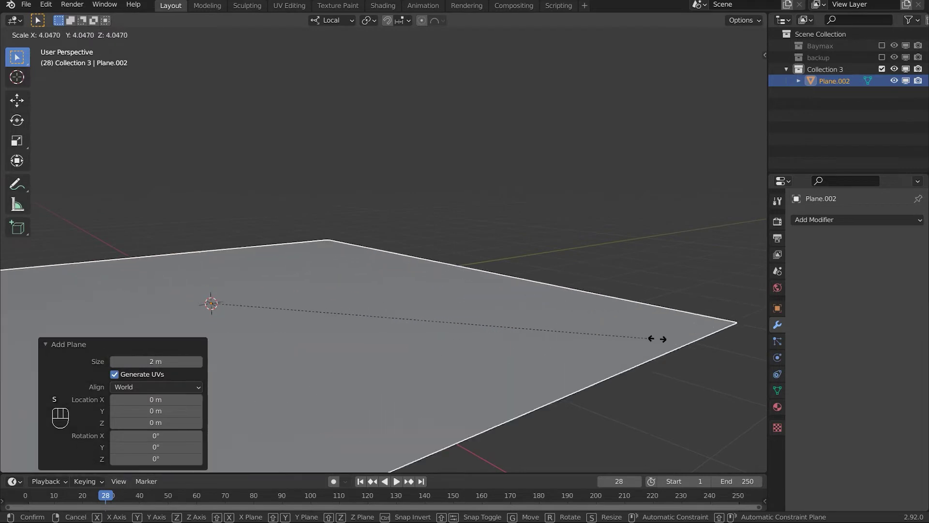
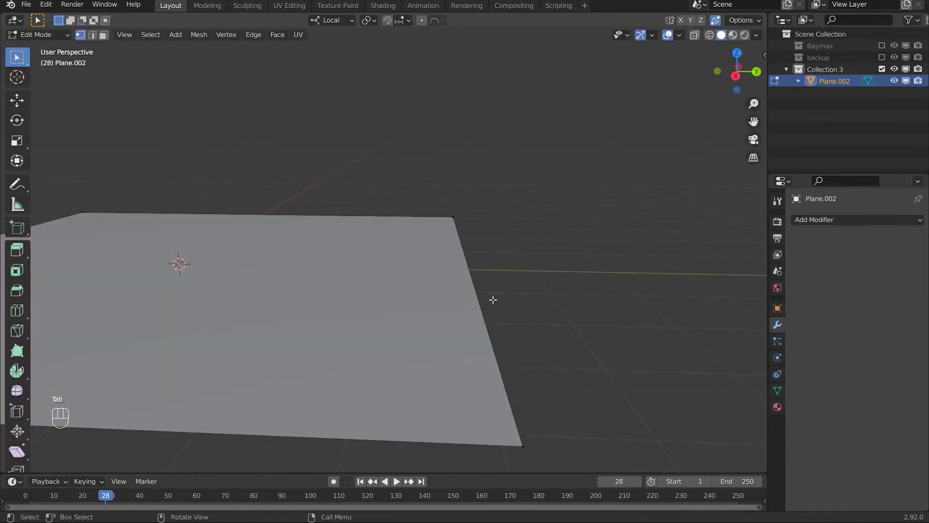
Step: Extrude the plane's back edge up into a wall and bevel the floor-to-wall corner into a smooth curve
{"action": "key", "text": "2"}
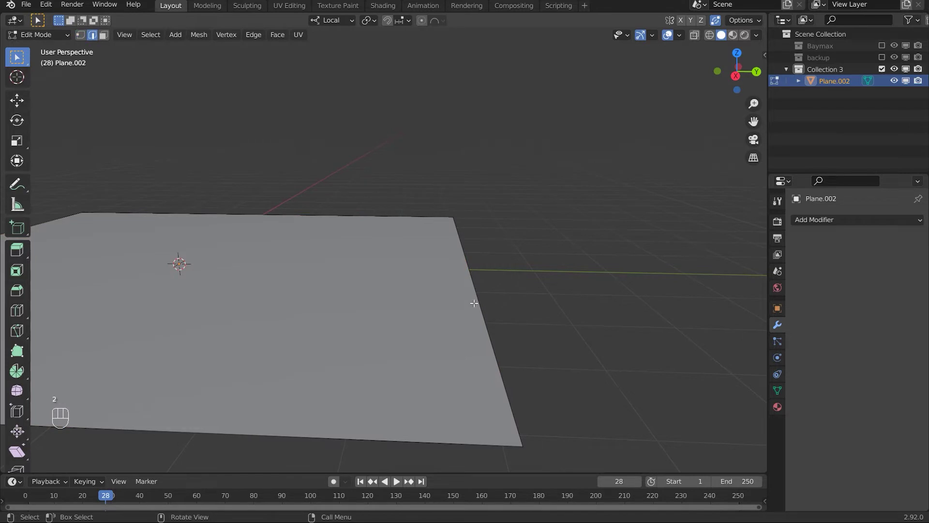
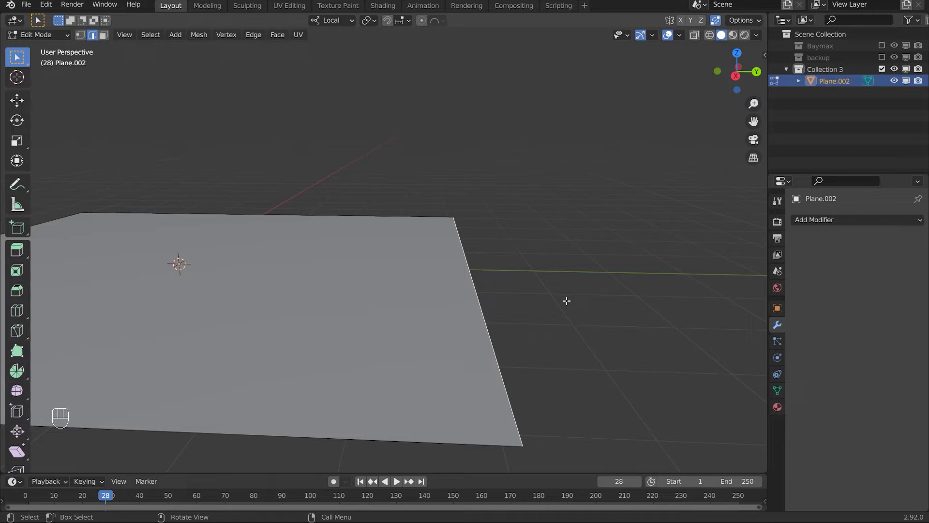
{"action": "key", "text": "e"}
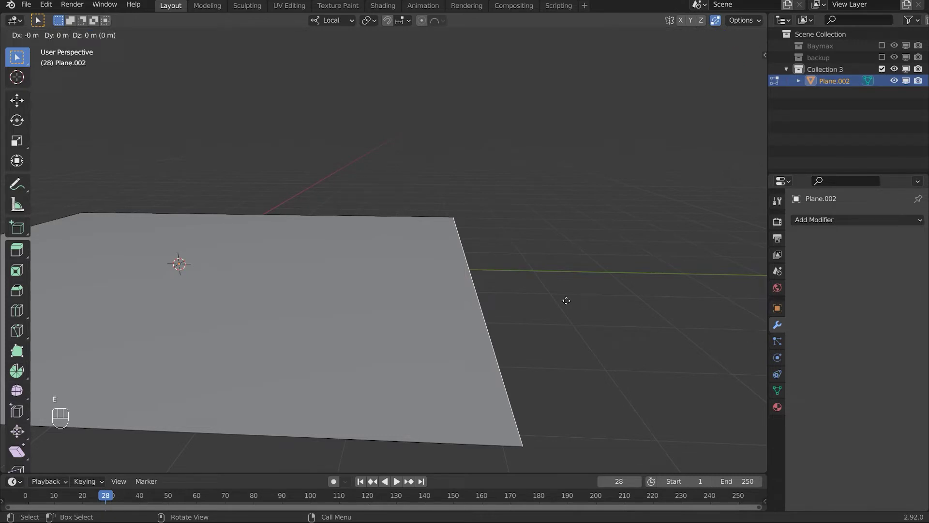
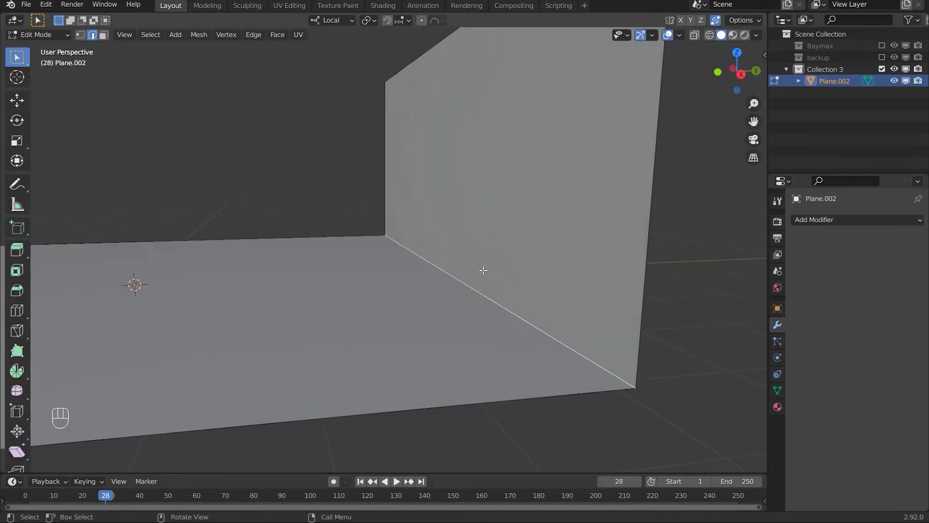
{"action": "key", "text": "ctrl+b"}
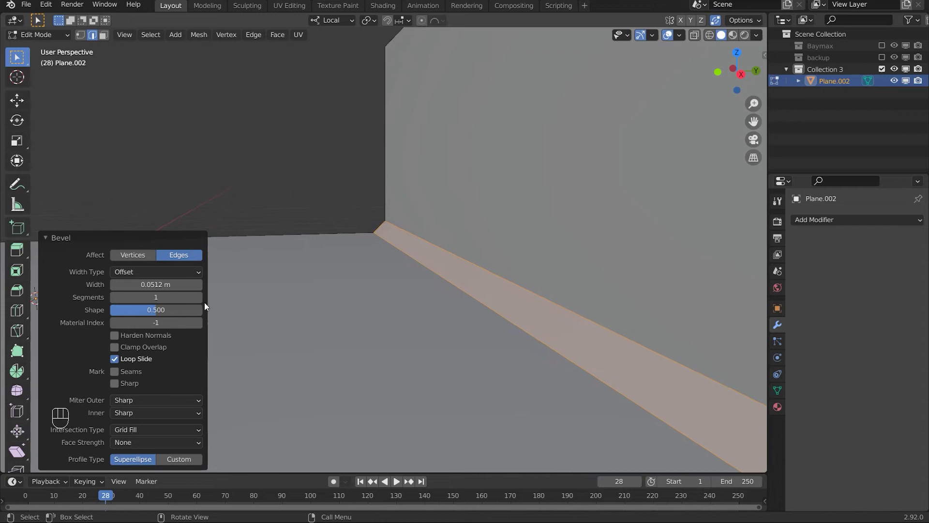
{"action": "left_click", "coordinate": [198, 298]}
{"action": "double_click", "coordinate": [197, 298]}
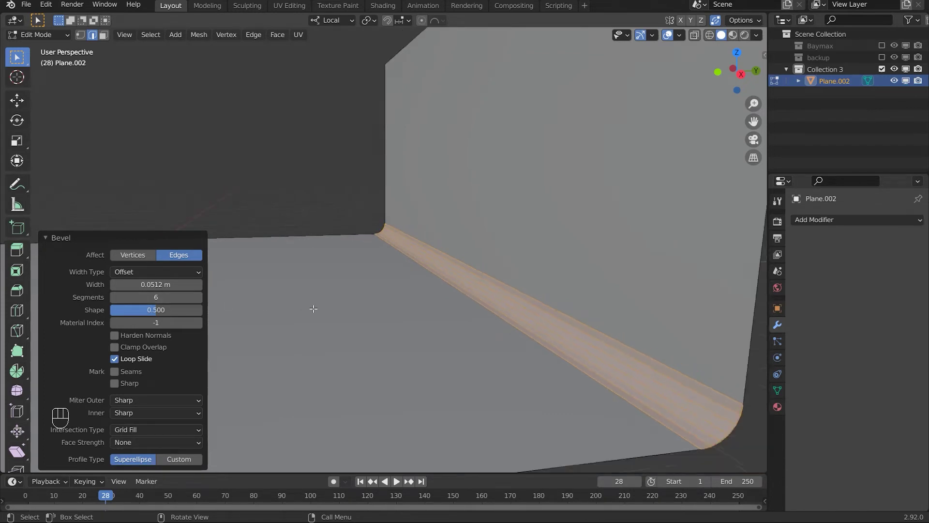
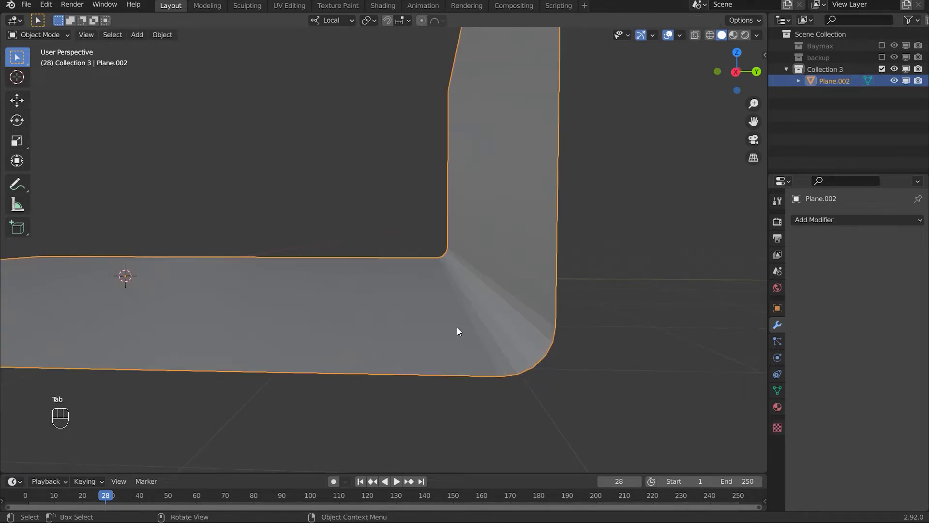
Step: Inspect the whole L-shaped backdrop and start moving a selected edge along its local Z
{"action": "middle_click", "coordinate": [465, 332]}
{"action": "left_click_drag", "start_coordinate": [457, 327], "coordinate": [460, 314]}
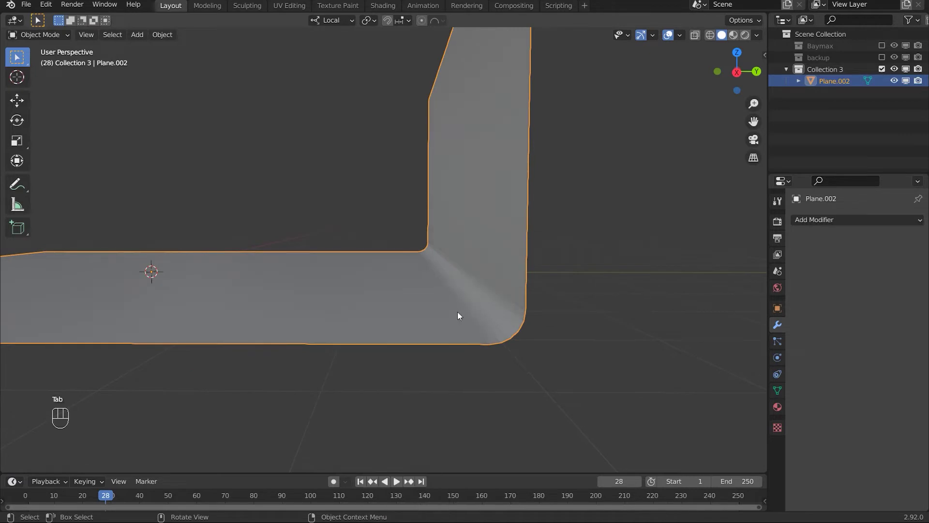
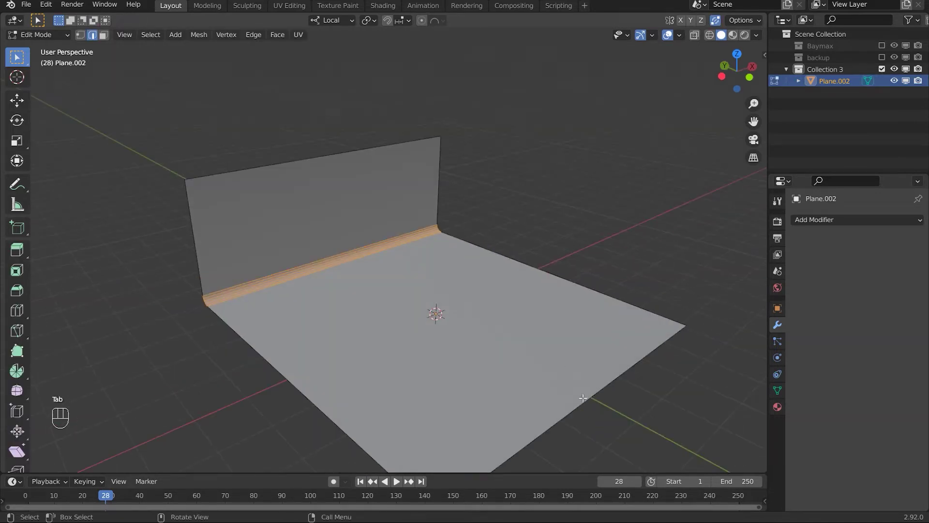
{"action": "key", "text": "2"}
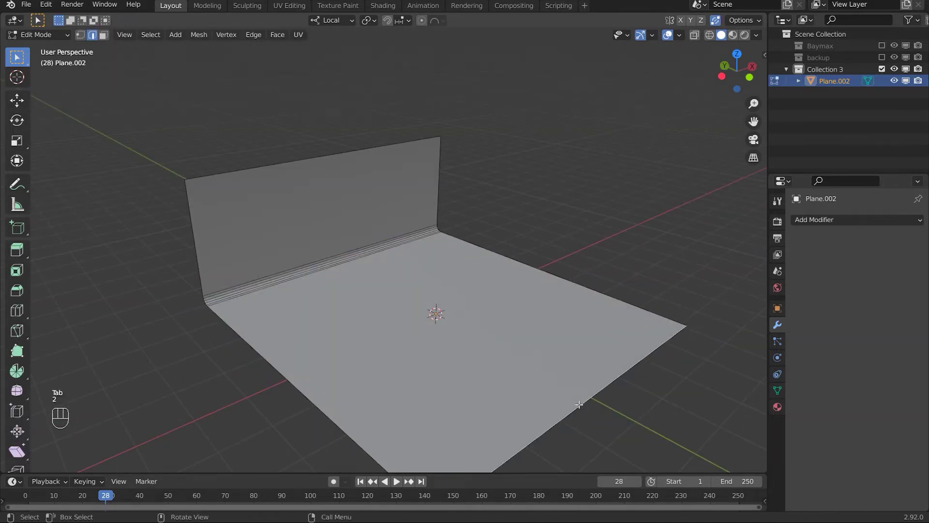
{"action": "key", "text": "g"}
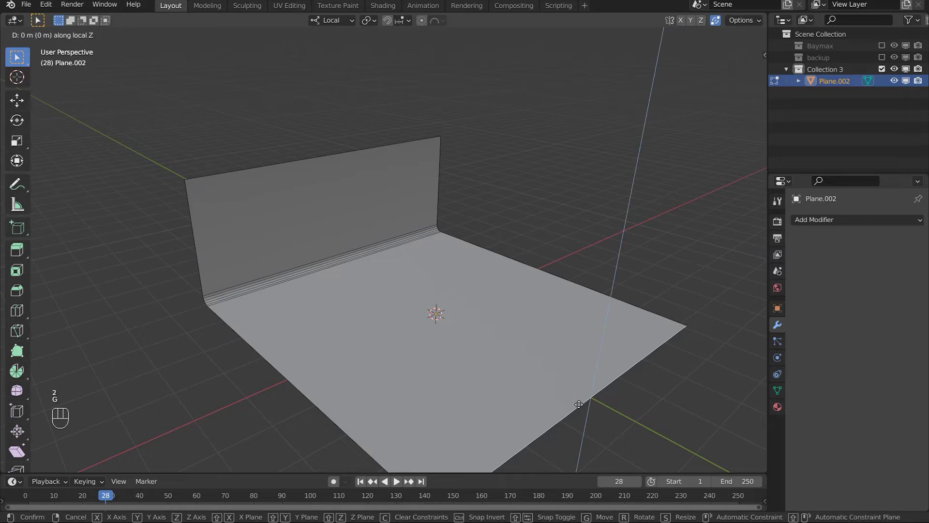
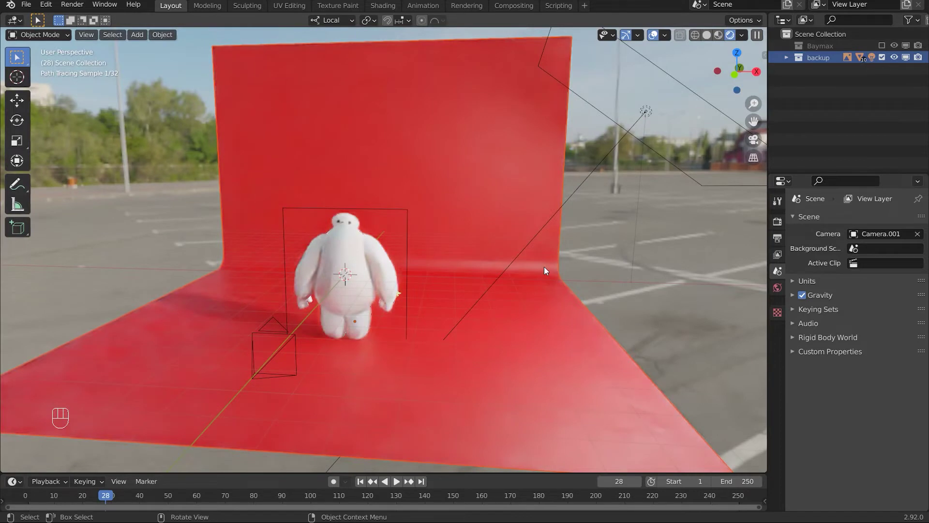
Step: View the backdrop from the side and enable the working Baymax collection instead of the backup
{"action": "left_click_drag", "start_coordinate": [653, 120], "coordinate": [667, 143]}
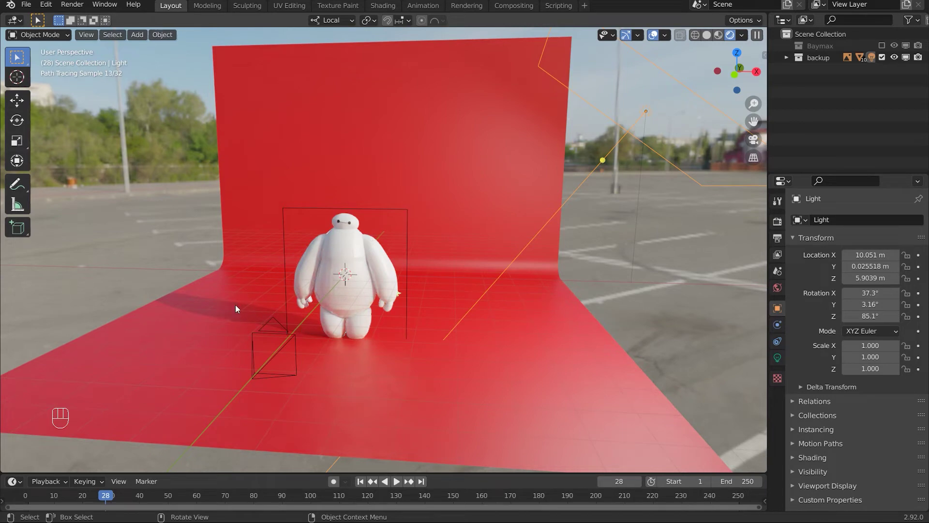
{"action": "middle_click", "coordinate": [384, 334]}
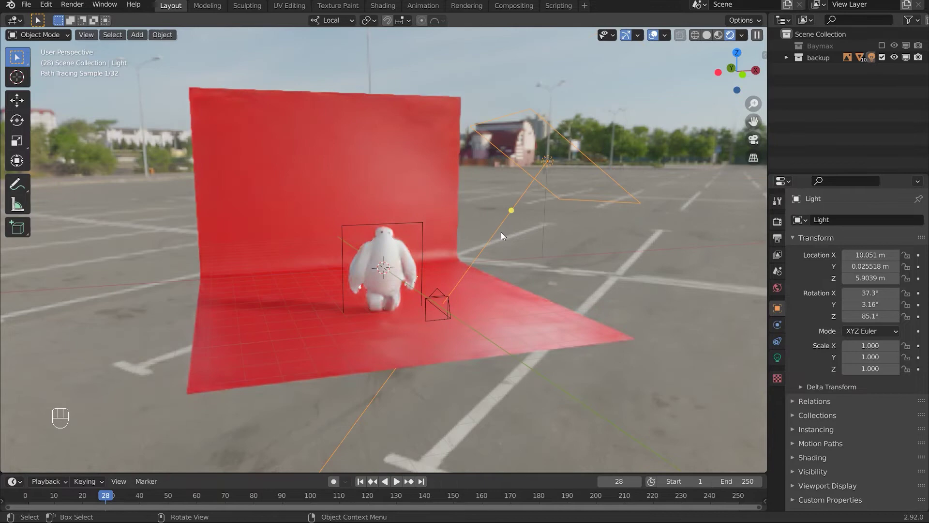
{"action": "left_click_drag", "start_coordinate": [611, 211], "coordinate": [430, 230]}
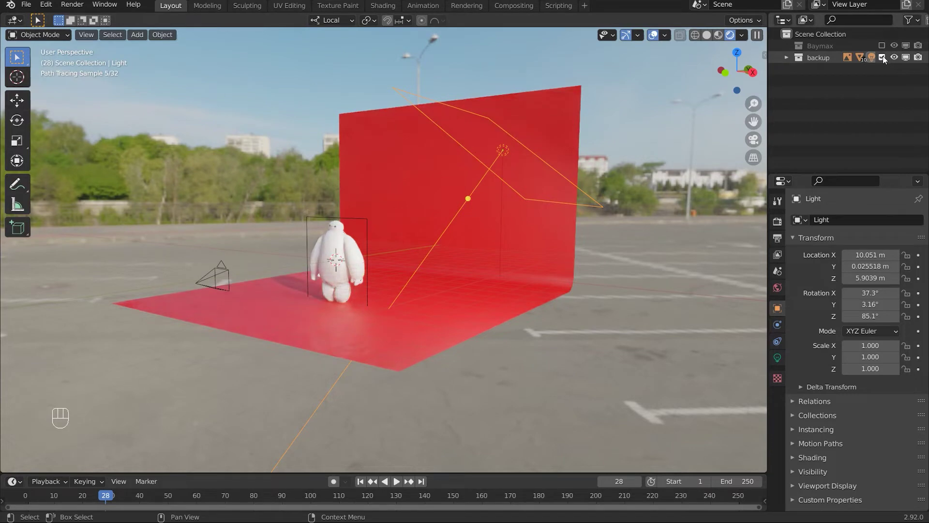
{"action": "left_click", "coordinate": [886, 53]}
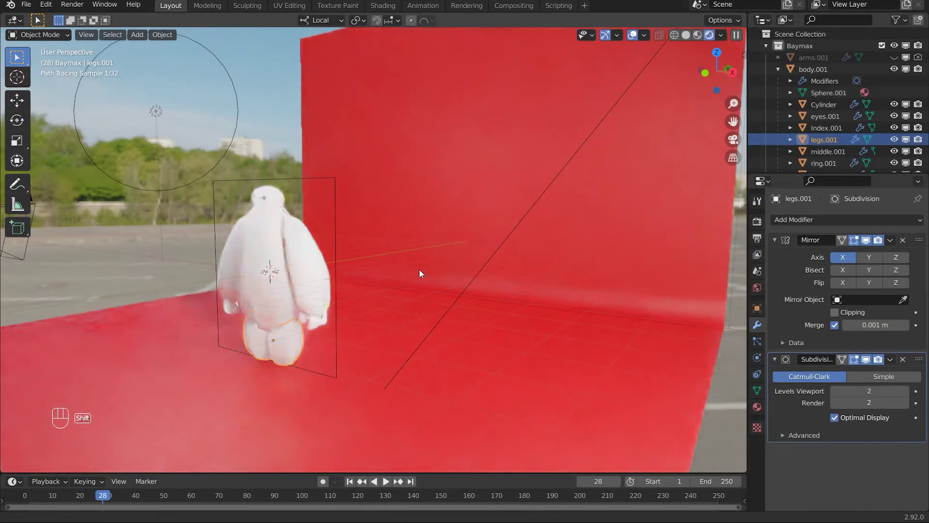
Step: Orbit the view around Baymax beside the Shader Editor showing Plane.001's red material
{"action": "middle_click", "coordinate": [422, 271]}
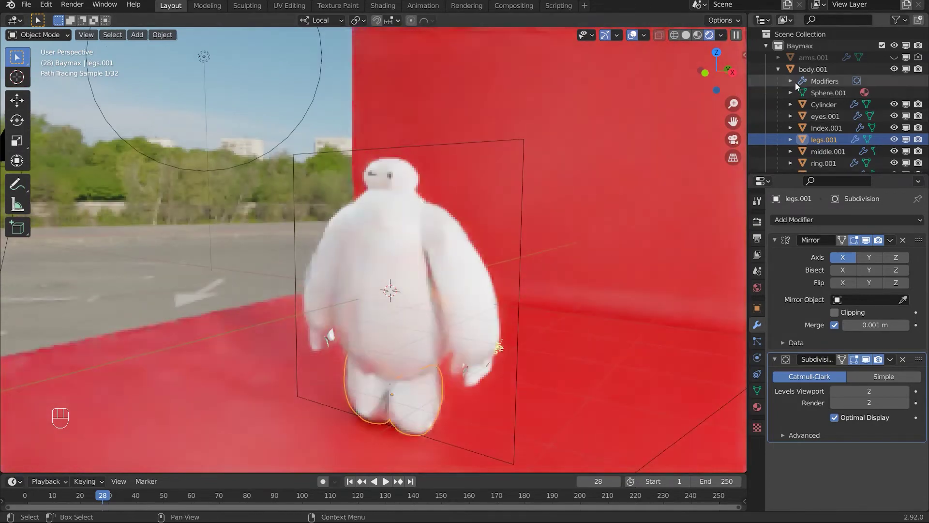
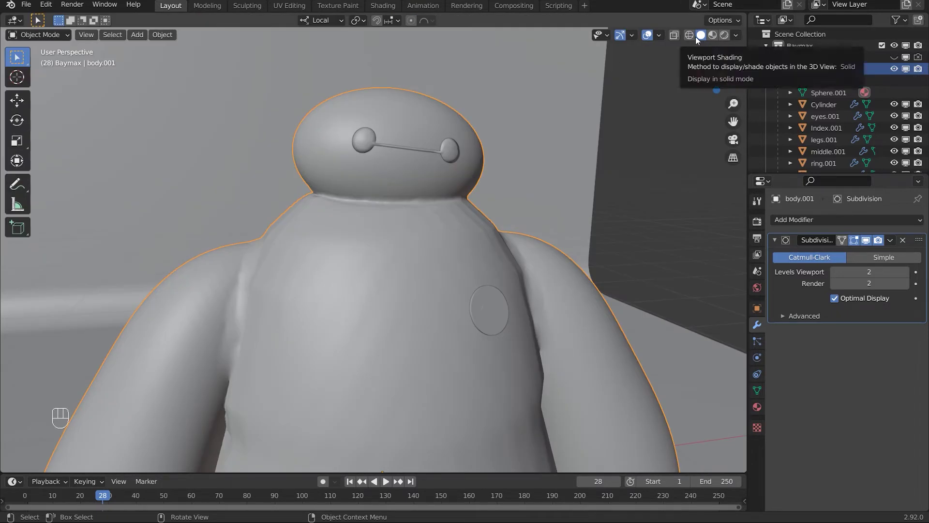
Step: Orbit and zoom around body.001's shoulder, neck, torso and lower body, ending centered on the chest
{"action": "middle_click", "coordinate": [568, 212]}
{"action": "middle_click", "coordinate": [508, 209]}
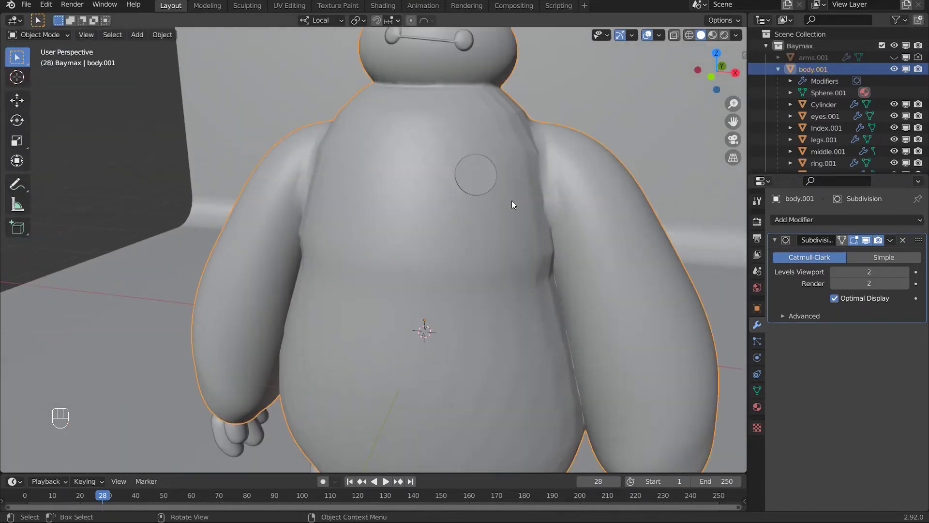
{"action": "left_click_drag", "start_coordinate": [455, 219], "coordinate": [448, 218]}
{"action": "left_click_drag", "start_coordinate": [443, 235], "coordinate": [430, 224]}
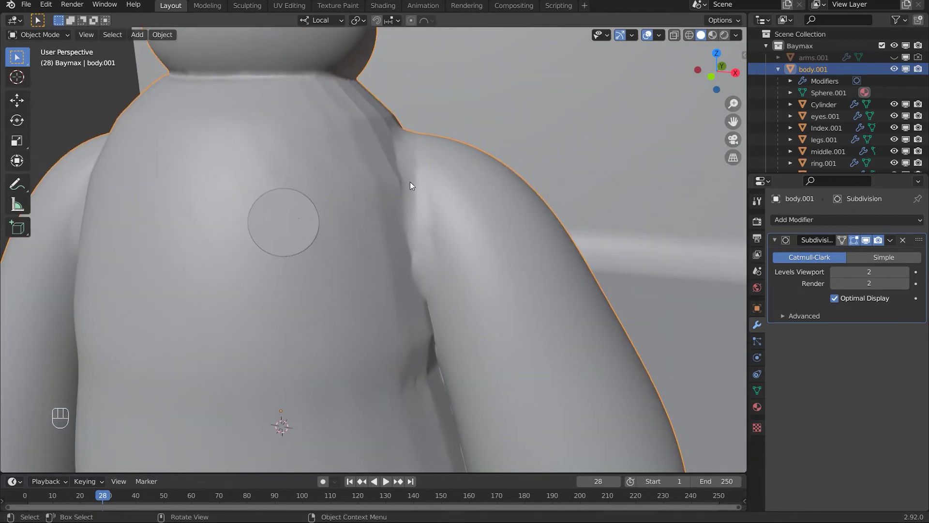
{"action": "middle_click", "coordinate": [418, 234]}
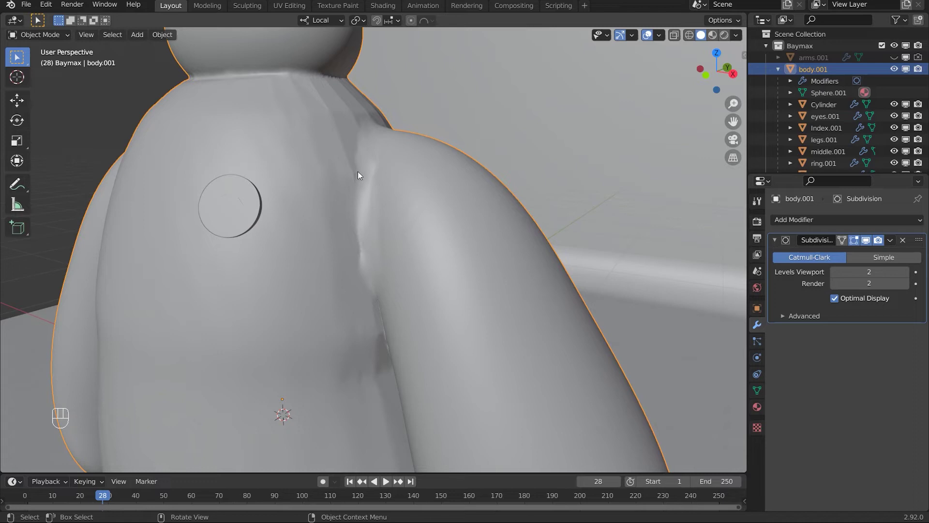
{"action": "left_click_drag", "start_coordinate": [330, 215], "coordinate": [359, 221]}
{"action": "middle_click", "coordinate": [164, 243]}
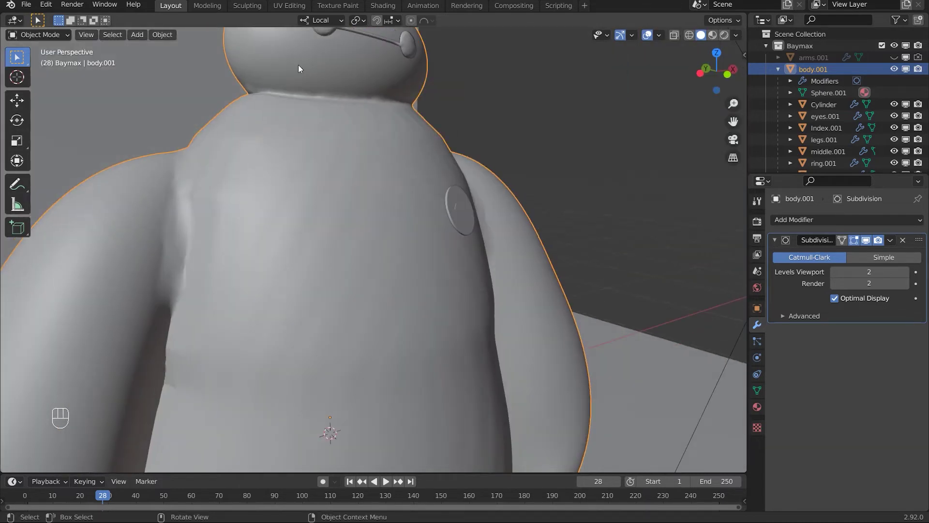
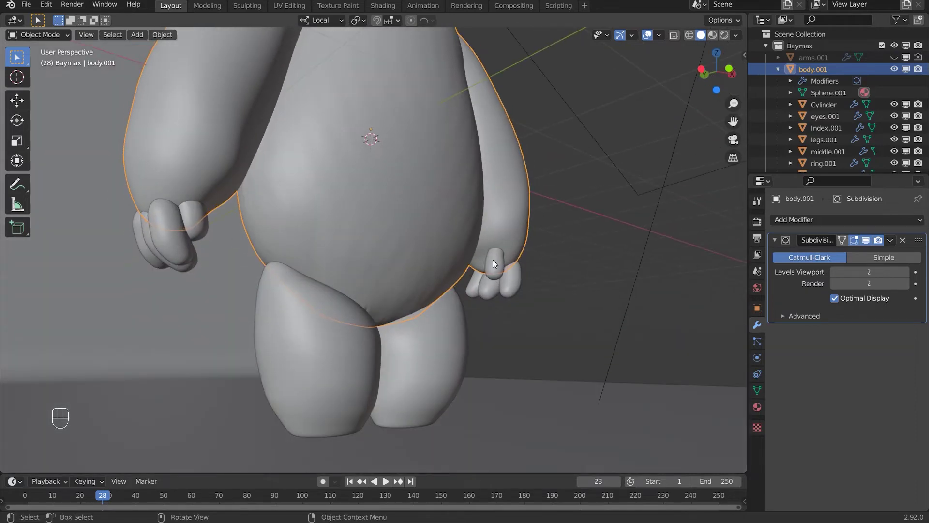
{"action": "left_click_drag", "start_coordinate": [447, 239], "coordinate": [426, 241]}
{"action": "left_click_drag", "start_coordinate": [389, 245], "coordinate": [382, 238]}
{"action": "left_click_drag", "start_coordinate": [389, 238], "coordinate": [410, 216]}
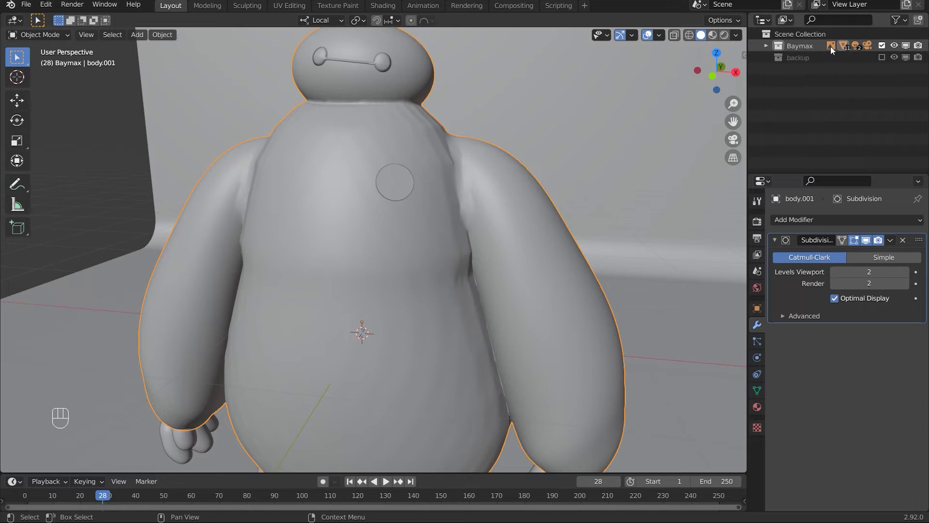
Step: Exclude the existing collections, activate the new Collection 3 and add a UV Sphere to it
{"action": "left_click", "coordinate": [798, 36]}
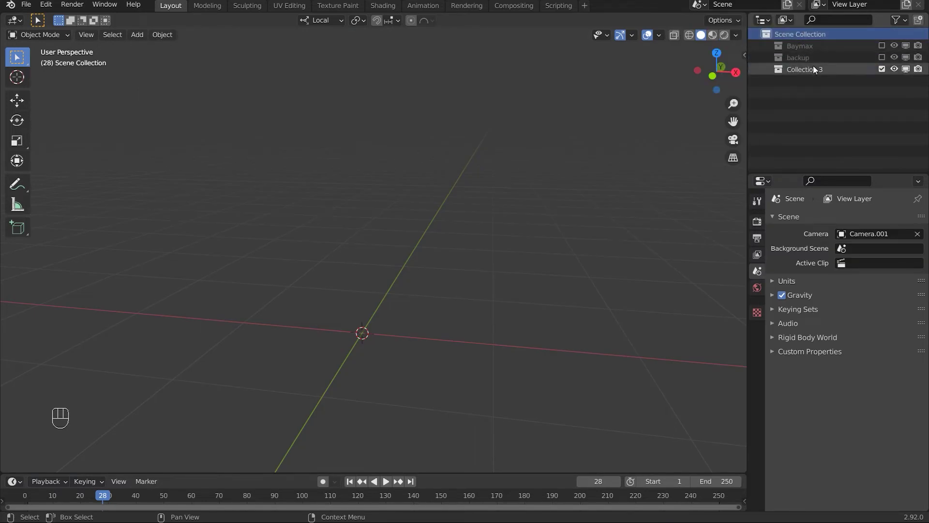
{"action": "left_click", "coordinate": [812, 69]}
{"action": "key", "text": "shift+a"}
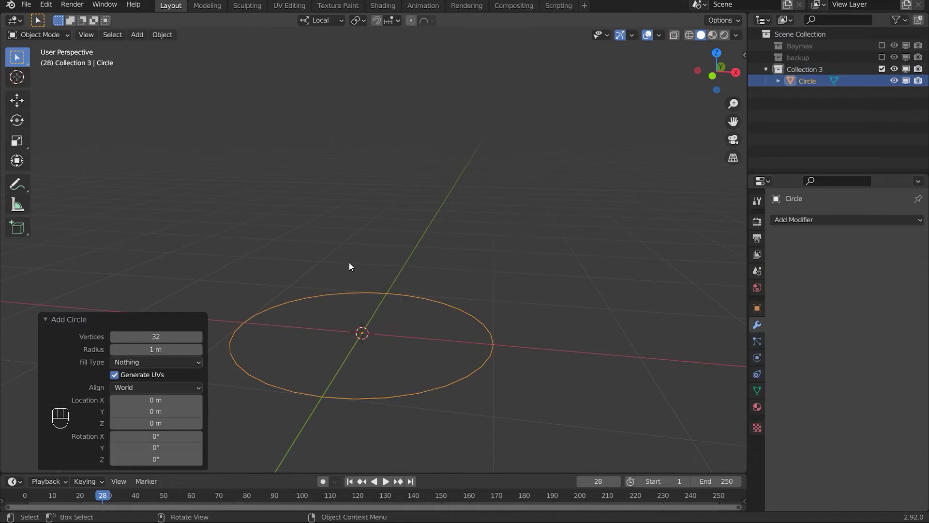
{"action": "key", "text": "ctrl+z"}
{"action": "key", "text": "shift+a"}
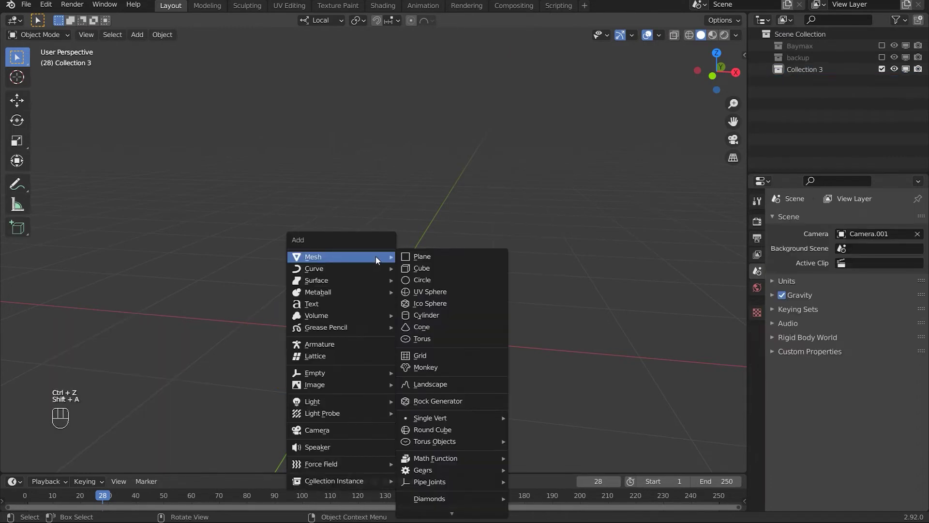
{"action": "key", "text": "s"}
{"action": "left_click_drag", "start_coordinate": [376, 341], "coordinate": [421, 351]}
{"action": "left_click_drag", "start_coordinate": [420, 350], "coordinate": [429, 348]}
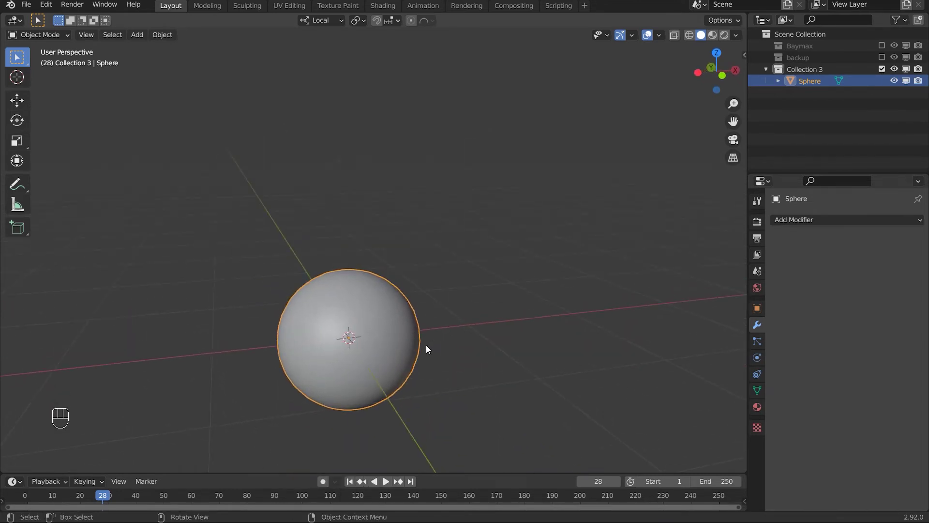
{"action": "middle_click", "coordinate": [431, 321]}
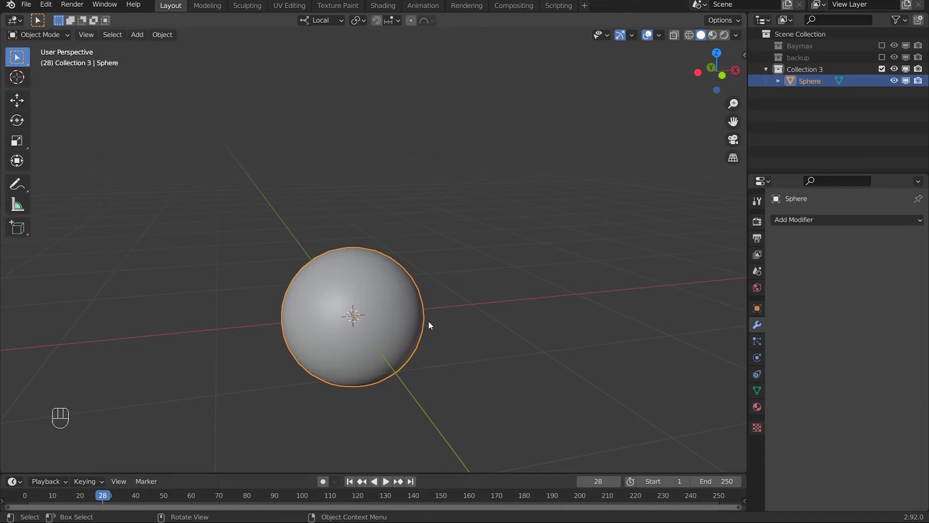
Step: In front view stretch the sphere's top half up and soft-scale its lower half wider into a capsule
{"action": "key", "text": "Tab"}
{"action": "key", "text": "KP_1"}
{"action": "key", "text": "Tab"}
{"action": "key", "text": "Tab"}
{"action": "left_click", "coordinate": [686, 40]}
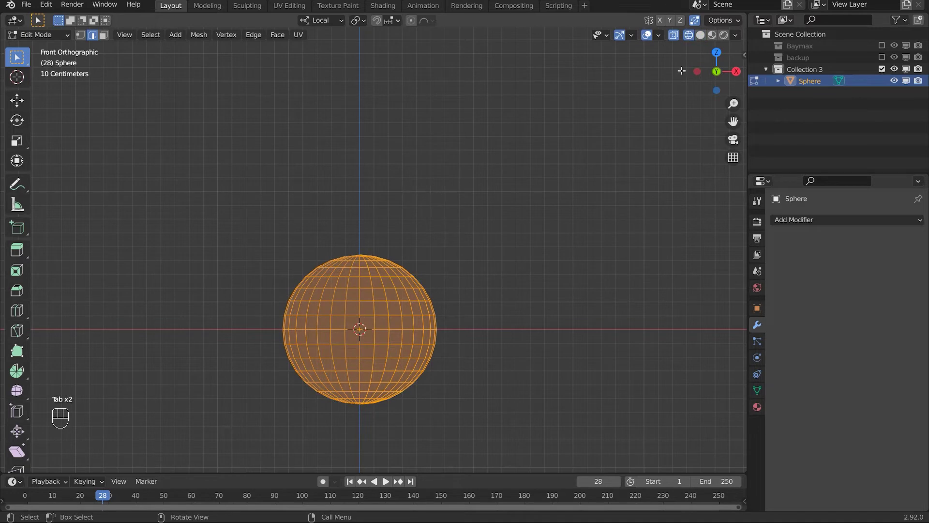
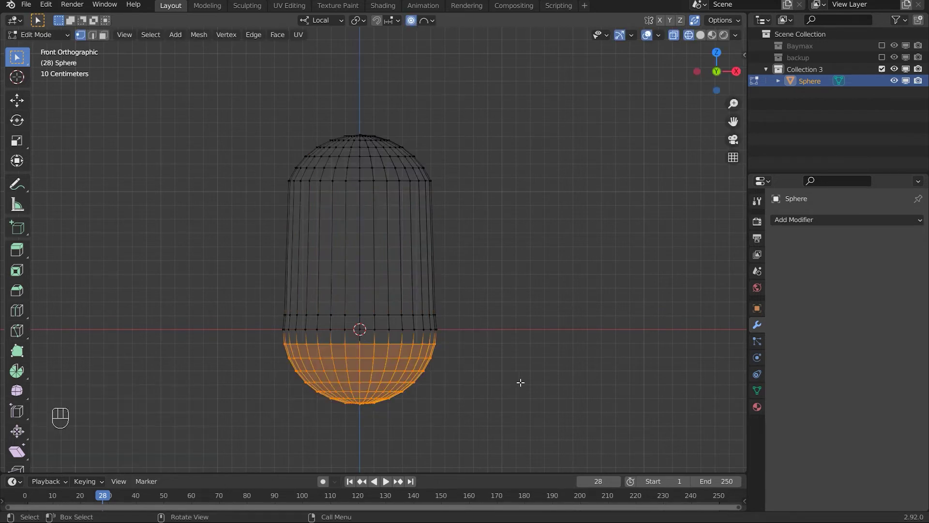
{"action": "key", "text": "s"}
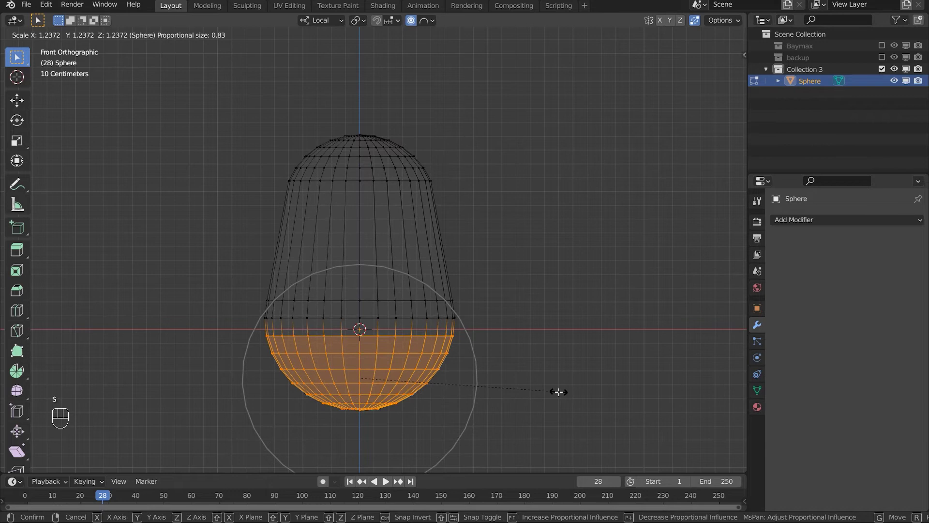
{"action": "key", "text": "Tab"}
{"action": "left_click_drag", "start_coordinate": [445, 297], "coordinate": [430, 284]}
{"action": "left_click", "coordinate": [704, 33]}
{"action": "left_click_drag", "start_coordinate": [482, 226], "coordinate": [496, 240]}
{"action": "left_click_drag", "start_coordinate": [451, 259], "coordinate": [416, 264]}
{"action": "middle_click", "coordinate": [438, 253]}
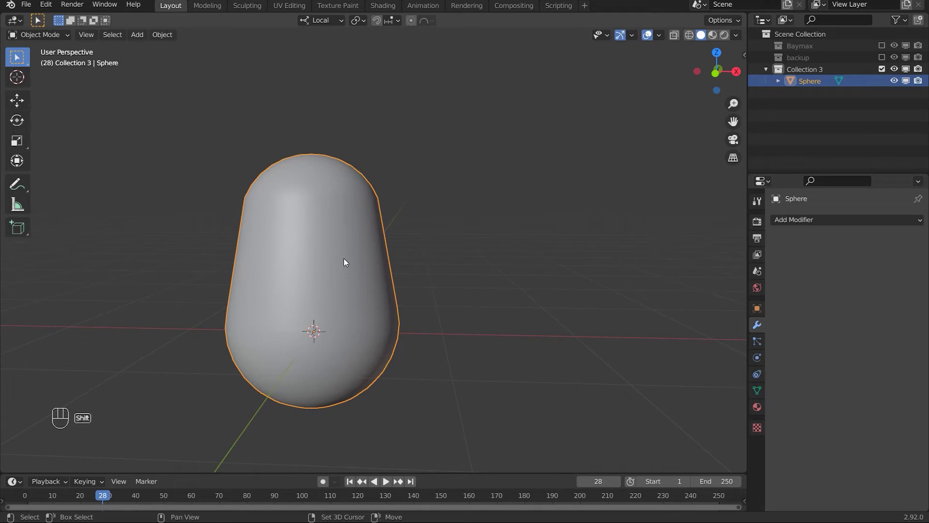
Step: Duplicate the capsule as Sphere.001 and shrink the copy to about a third
{"action": "key", "text": "shift+d"}
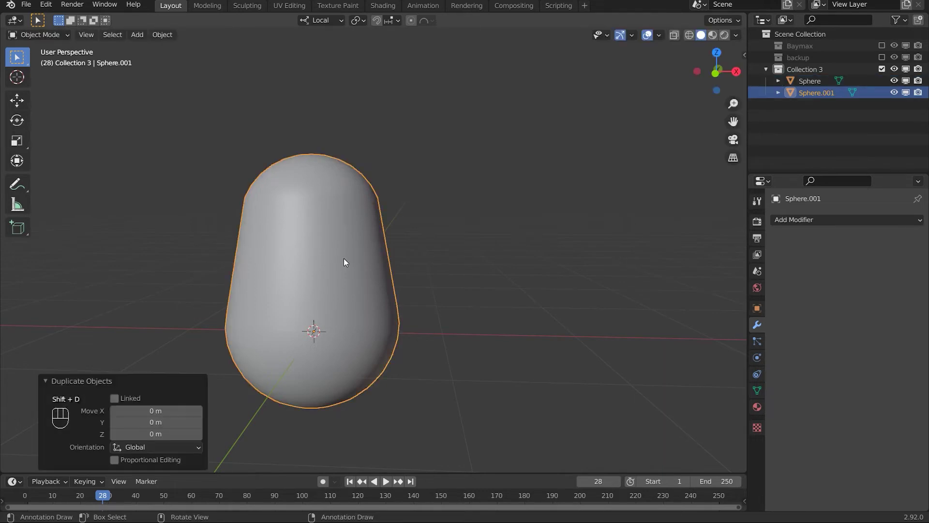
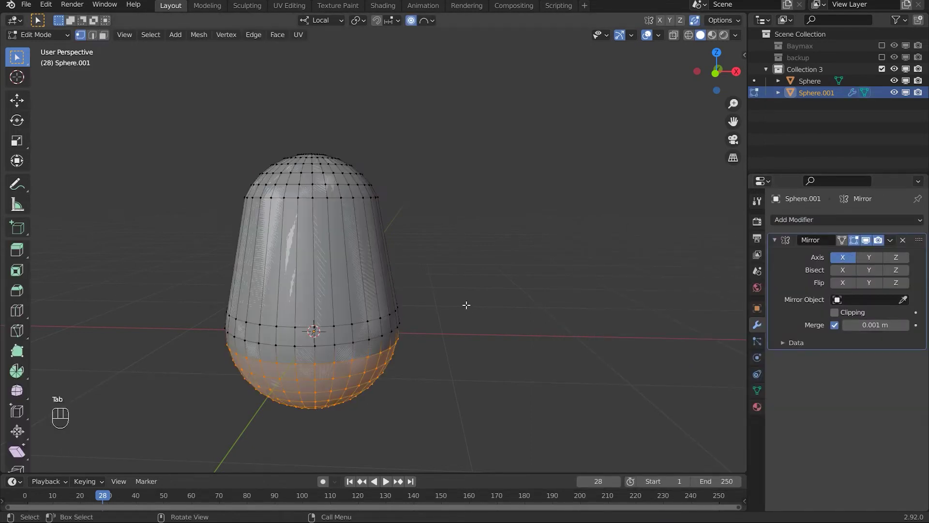
{"action": "key", "text": "a"}
{"action": "key", "text": "g"}
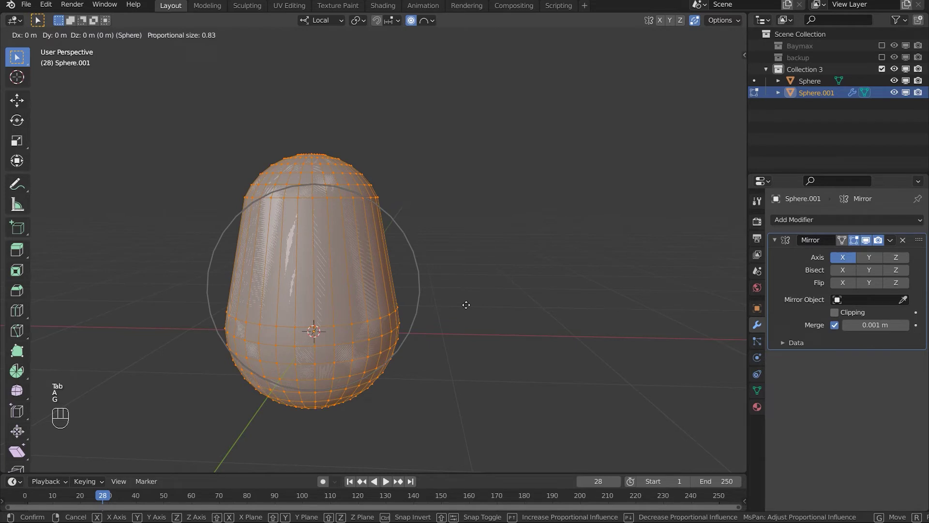
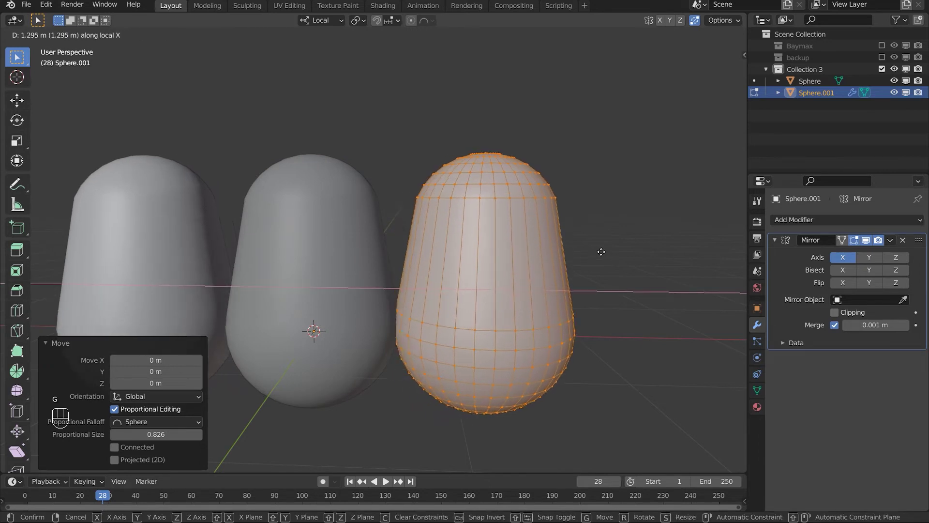
{"action": "key", "text": "s"}
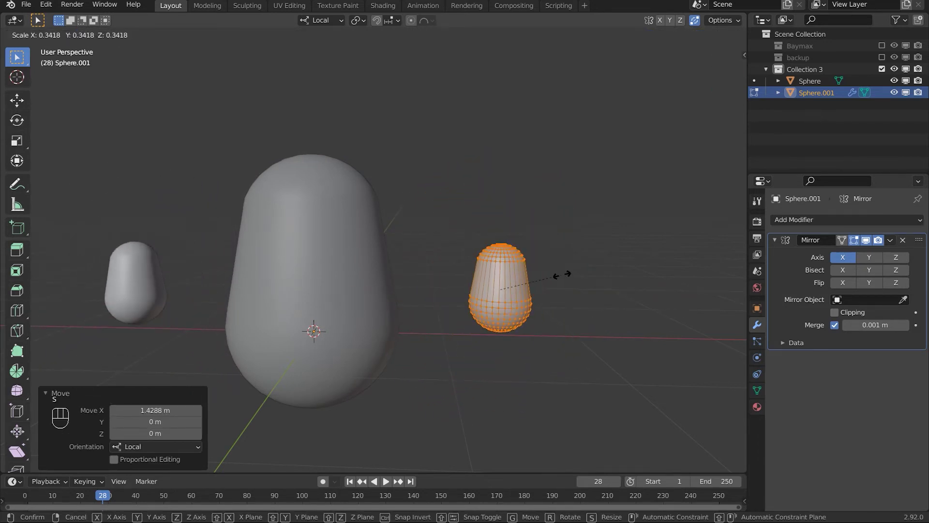
Step: Tilt the small capsule sideways and move it against the body's side as an arm
{"action": "key", "text": "r"}
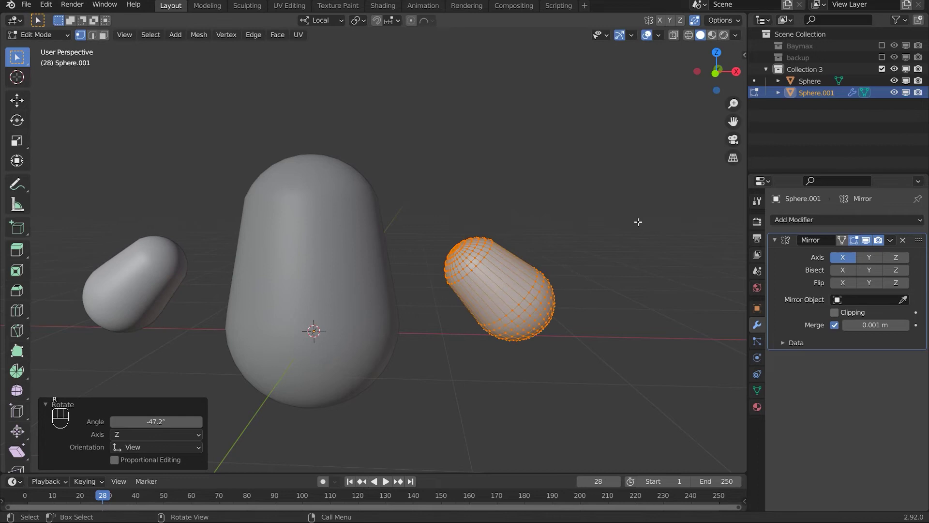
{"action": "key", "text": "g"}
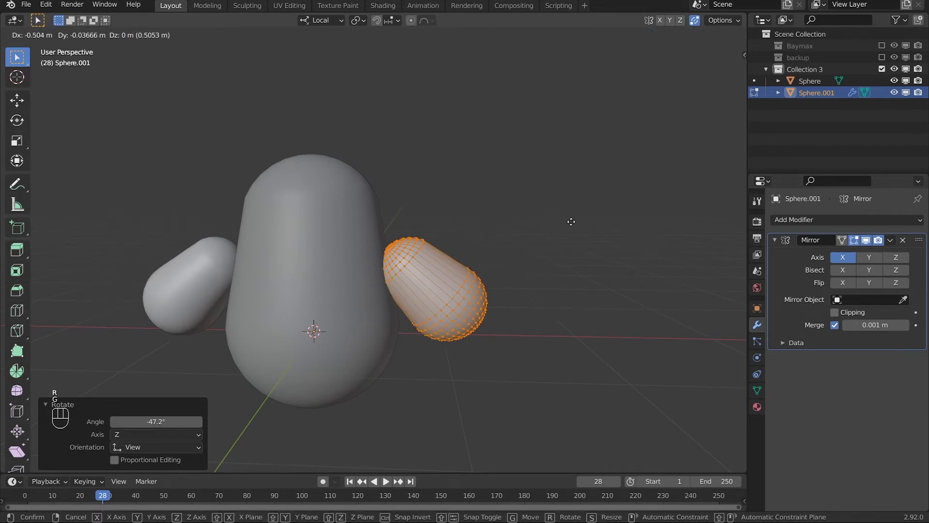
{"action": "key", "text": "Tab"}
{"action": "left_click_drag", "start_coordinate": [552, 240], "coordinate": [510, 240]}
{"action": "left_click_drag", "start_coordinate": [487, 230], "coordinate": [485, 258]}
{"action": "middle_click", "coordinate": [416, 275]}
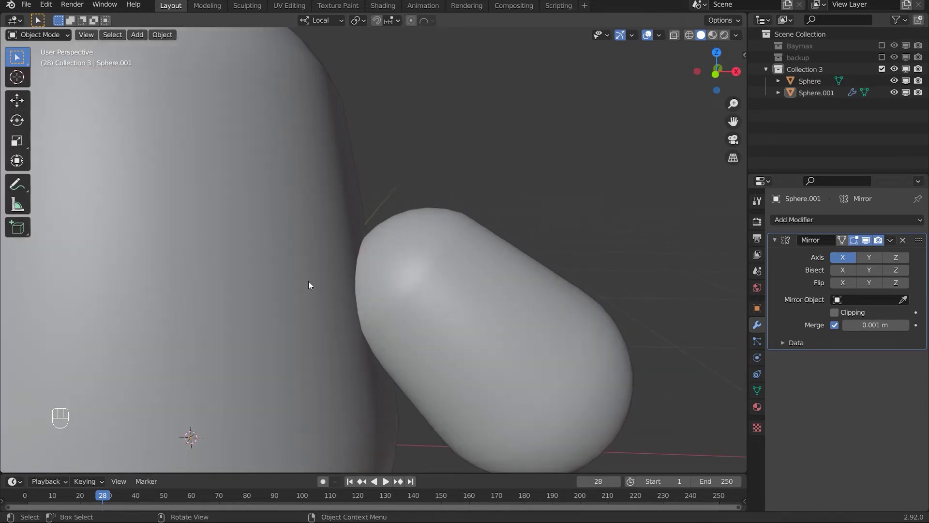
Step: Give Sphere a Boolean modifier targeting Sphere.001 set to Union
{"action": "left_click_drag", "start_coordinate": [265, 289], "coordinate": [855, 227]}
{"action": "left_click_drag", "start_coordinate": [857, 227], "coordinate": [712, 277]}
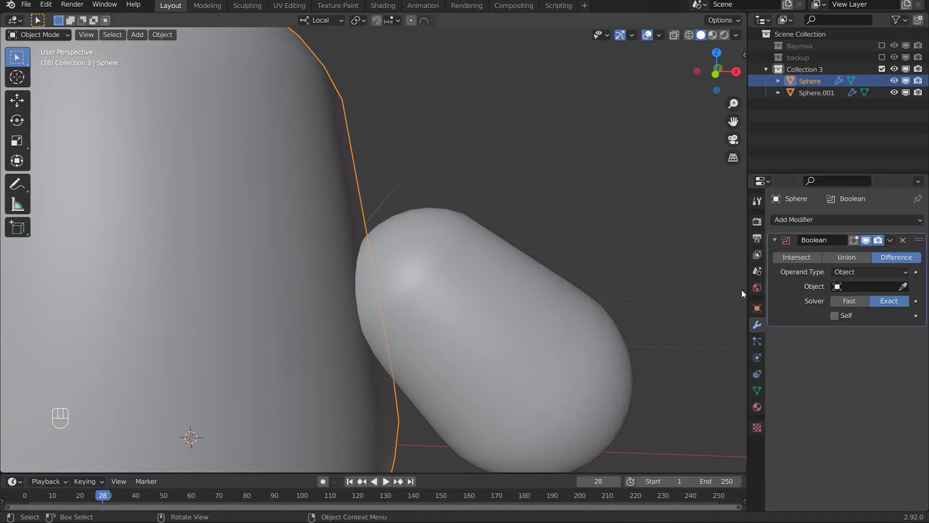
{"action": "left_click", "coordinate": [906, 287]}
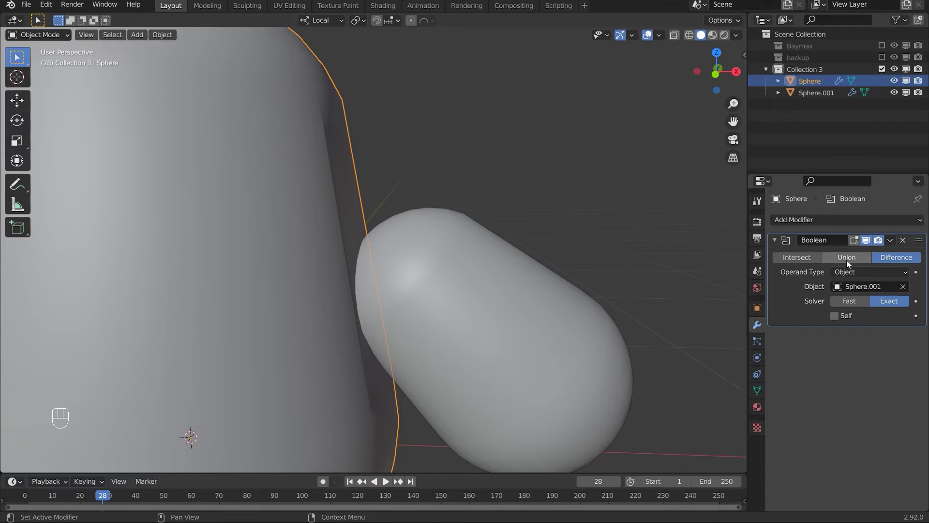
{"action": "left_click_drag", "start_coordinate": [850, 262], "coordinate": [840, 99]}
{"action": "left_click", "coordinate": [894, 93]}
Step: Inspect the arm-body join up close, including the body's mesh vertices
{"action": "left_click_drag", "start_coordinate": [494, 224], "coordinate": [484, 226]}
{"action": "left_click_drag", "start_coordinate": [439, 278], "coordinate": [422, 272]}
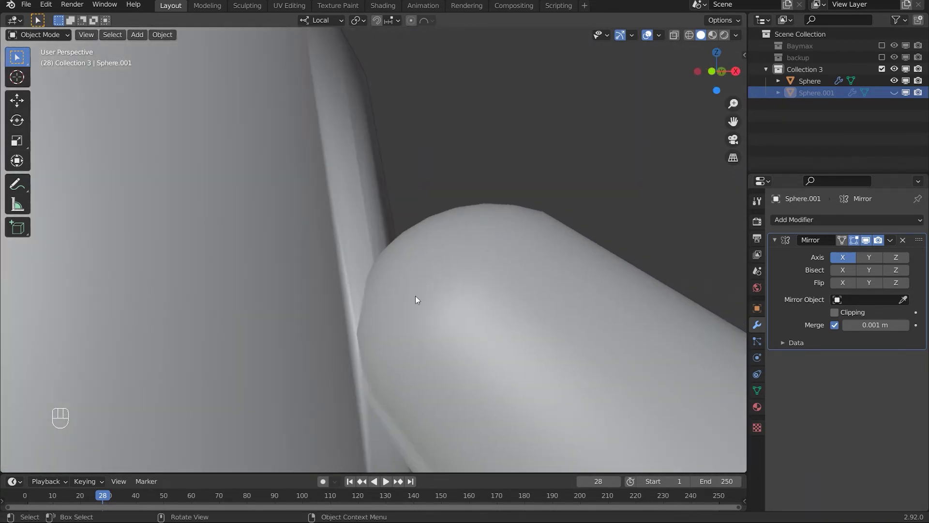
{"action": "key", "text": "Tab"}
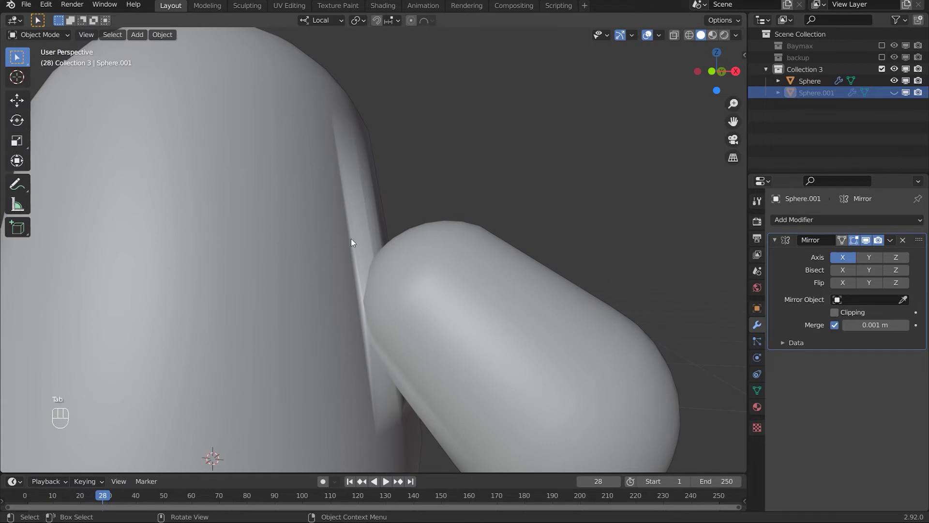
{"action": "key", "text": "Tab"}
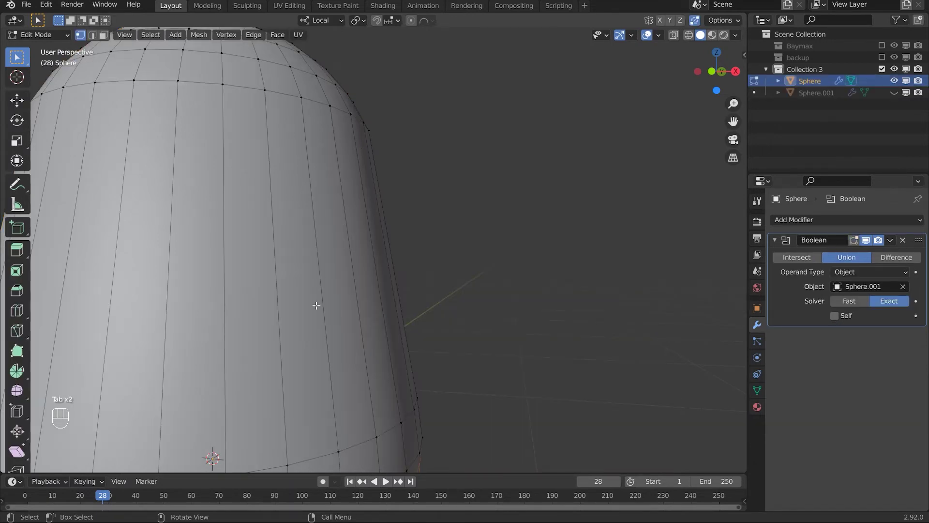
{"action": "key", "text": "Tab"}
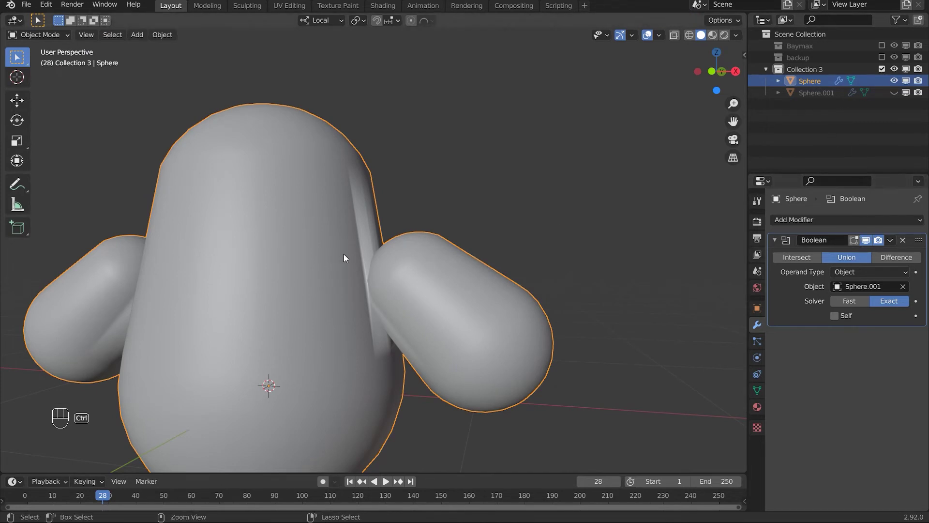
Step: Add a level-2 Subdivision modifier to the body with Ctrl+2 and orbit to check the smoothed shape
{"action": "key", "text": "ctrl+2"}
{"action": "left_click_drag", "start_coordinate": [429, 269], "coordinate": [348, 269]}
{"action": "middle_click", "coordinate": [325, 273]}
{"action": "left_click_drag", "start_coordinate": [373, 316], "coordinate": [624, 137]}
{"action": "middle_click", "coordinate": [472, 294]}
{"action": "left_click_drag", "start_coordinate": [458, 280], "coordinate": [387, 283]}
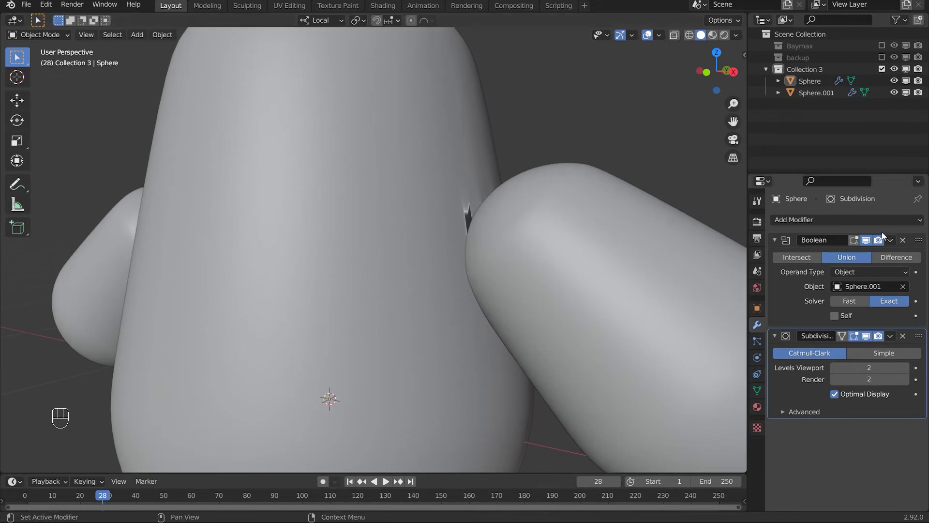
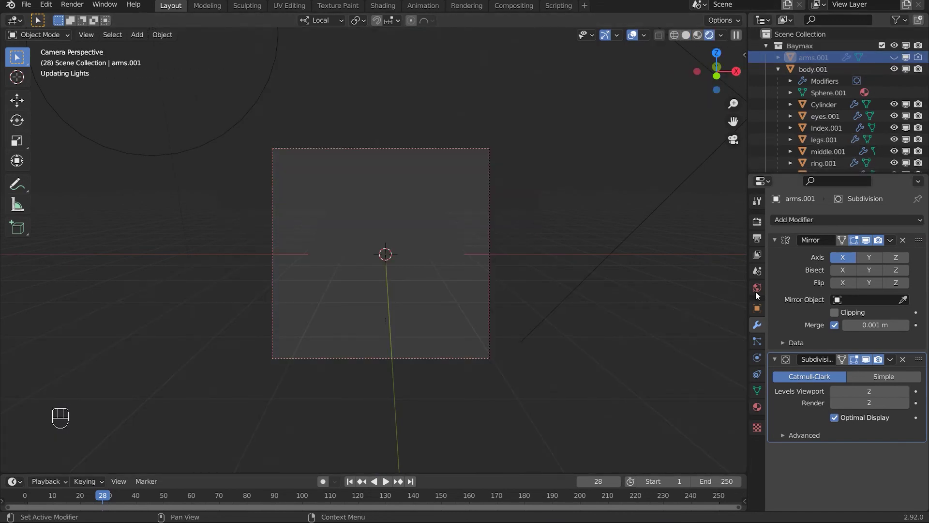
{"action": "left_click", "coordinate": [762, 307]}
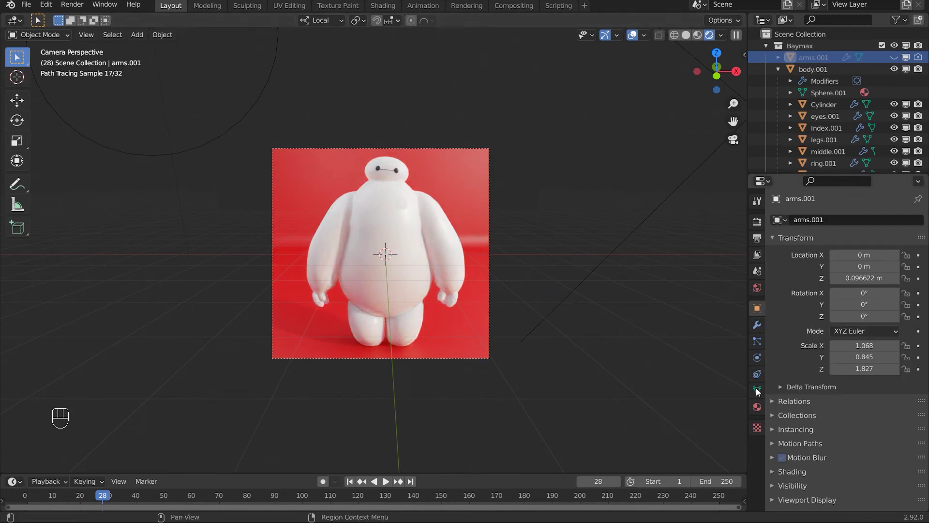
{"action": "left_click", "coordinate": [491, 273]}
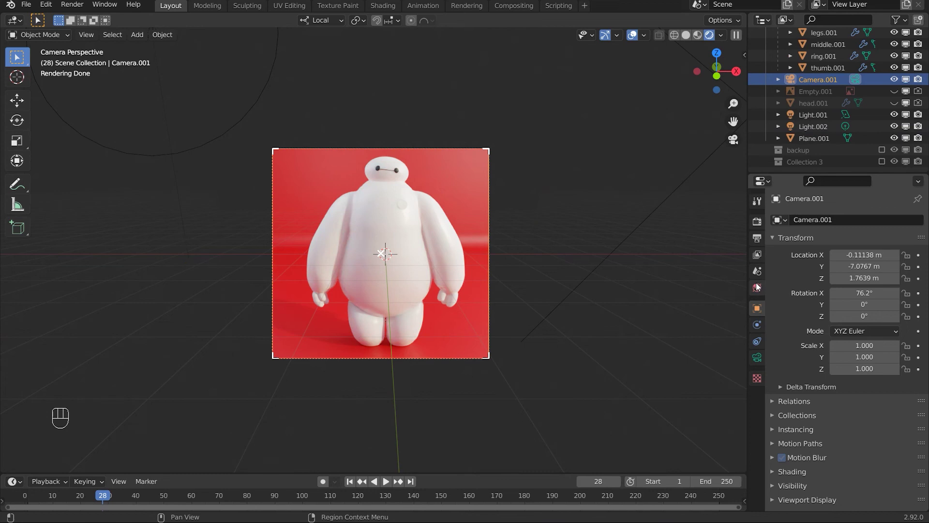
{"action": "left_click", "coordinate": [759, 241]}
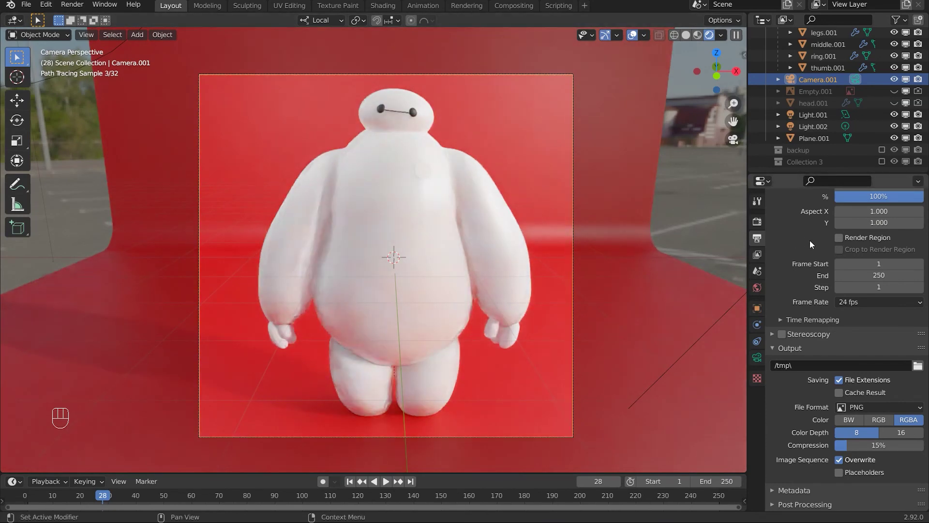
{"action": "left_click", "coordinate": [846, 237]}
{"action": "left_click", "coordinate": [756, 227]}
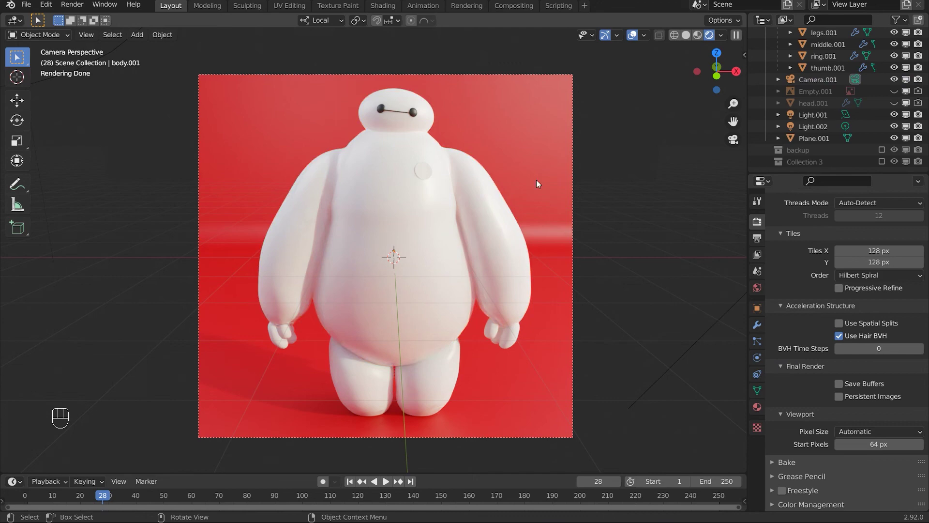
Step: Orbit out of the camera view to Baymax's head, then return to the camera with Numpad 0
{"action": "left_click_drag", "start_coordinate": [426, 247], "coordinate": [409, 250]}
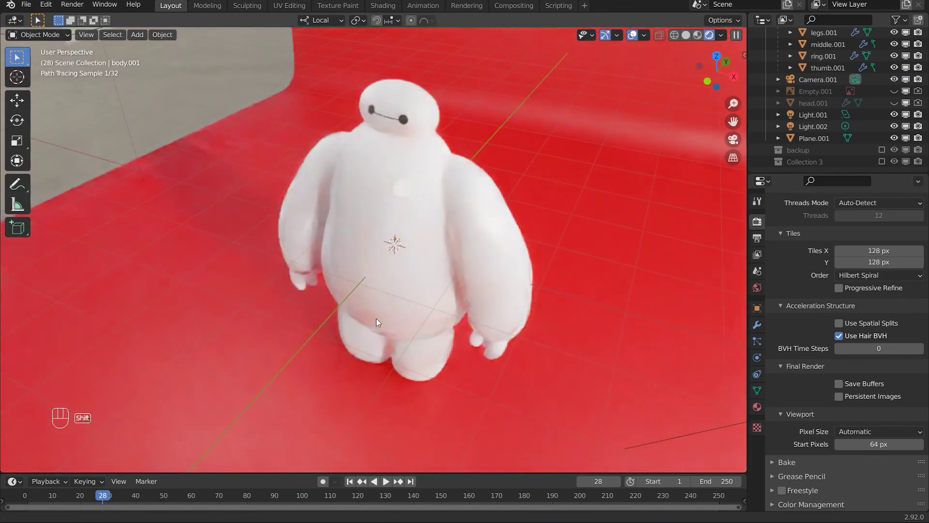
{"action": "middle_click", "coordinate": [423, 322]}
{"action": "left_click", "coordinate": [433, 316]}
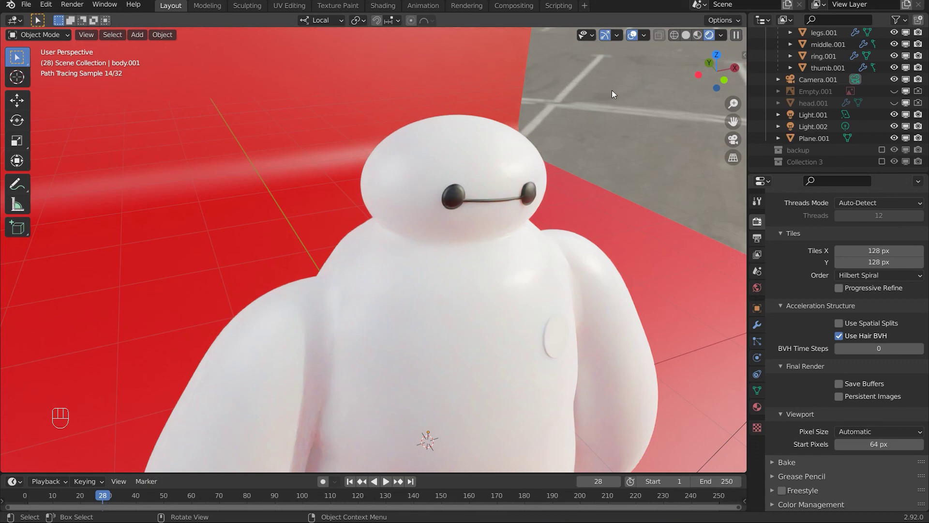
{"action": "key", "text": "KP_0"}
Step: Orbit around the full scene, viewing the parking-lot side and Baymax's back before facing him again
{"action": "left_click_drag", "start_coordinate": [600, 240], "coordinate": [581, 237]}
{"action": "left_click_drag", "start_coordinate": [543, 247], "coordinate": [605, 250]}
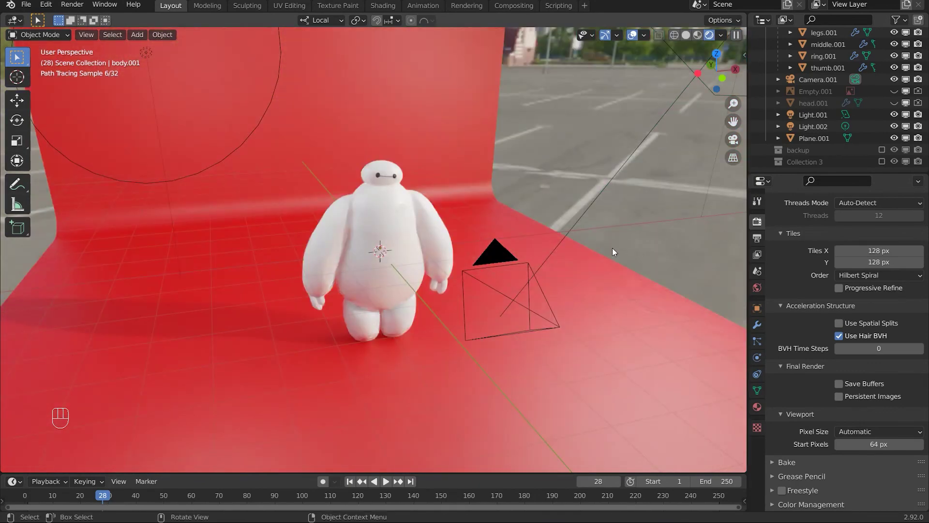
{"action": "left_click_drag", "start_coordinate": [589, 251], "coordinate": [576, 249]}
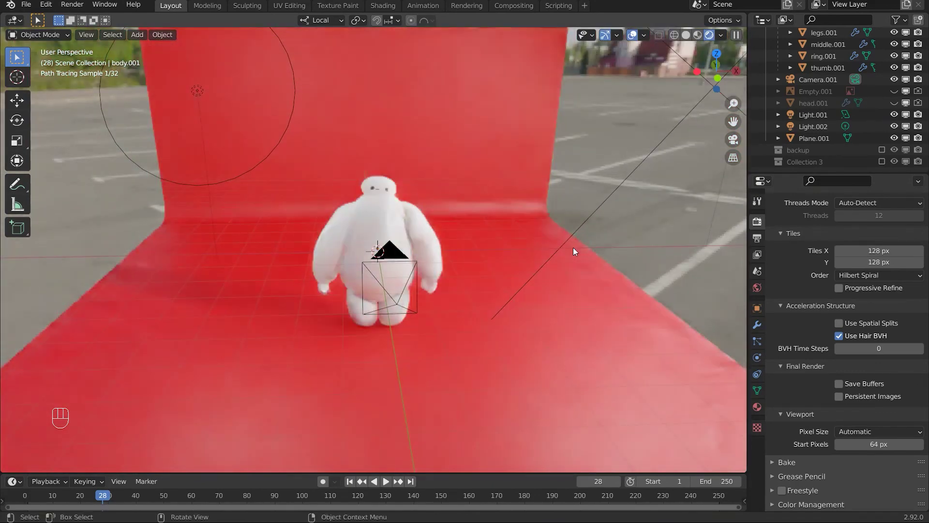
{"action": "left_click_drag", "start_coordinate": [502, 248], "coordinate": [462, 234]}
{"action": "left_click_drag", "start_coordinate": [397, 243], "coordinate": [530, 243]}
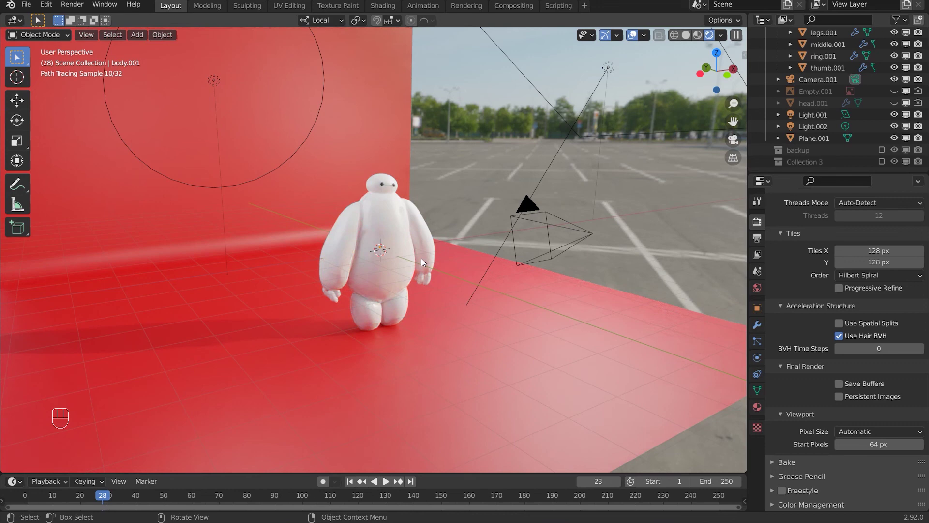
{"action": "left_click_drag", "start_coordinate": [503, 279], "coordinate": [414, 288]}
{"action": "left_click_drag", "start_coordinate": [287, 288], "coordinate": [314, 289]}
{"action": "left_click_drag", "start_coordinate": [385, 292], "coordinate": [390, 293]}
{"action": "left_click_drag", "start_coordinate": [396, 292], "coordinate": [408, 274]}
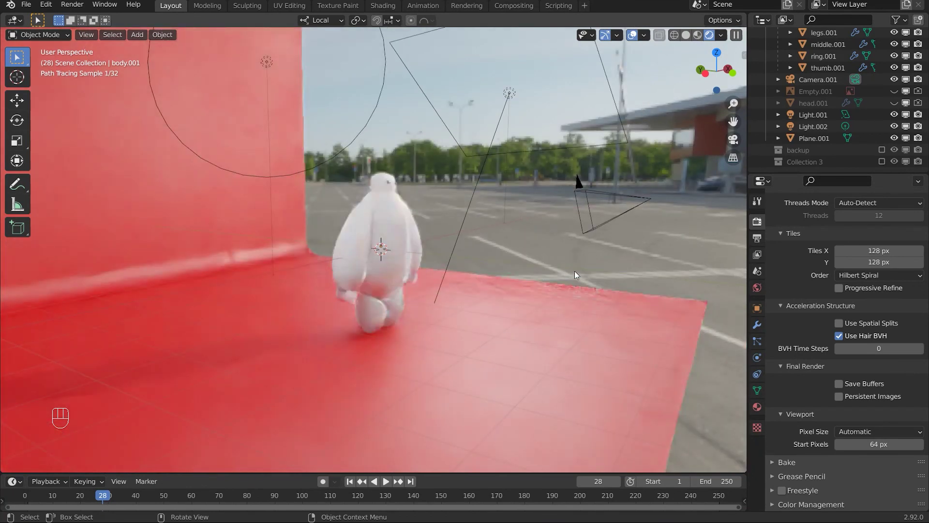
{"action": "left_click_drag", "start_coordinate": [580, 273], "coordinate": [500, 282]}
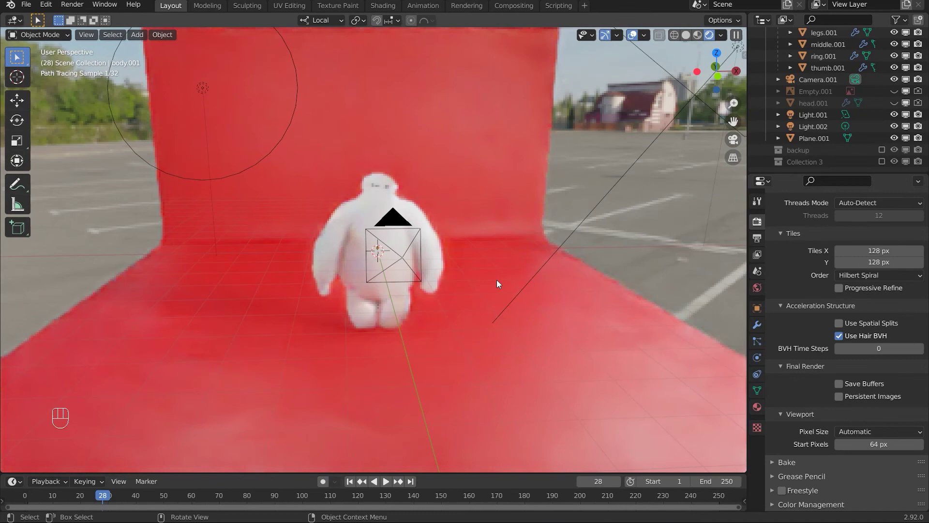